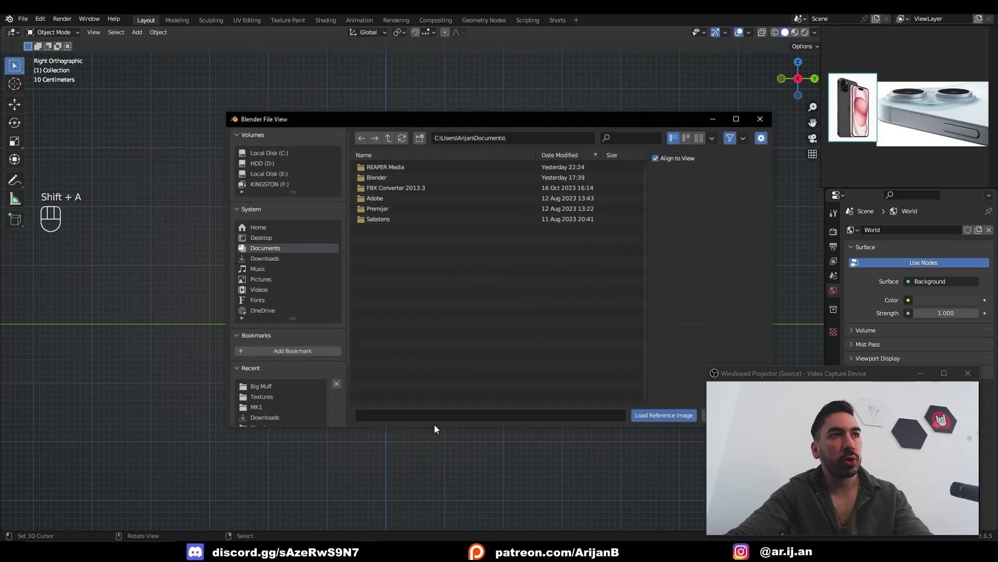
# Load the Front.png iPhone reference in the right view and lower its opacity to about 0.5.
pyautogui.moveTo(386, 348); pyautogui.dragTo(416, 313)
pyautogui.moveTo(910, 356); pyautogui.dragTo(923, 356)
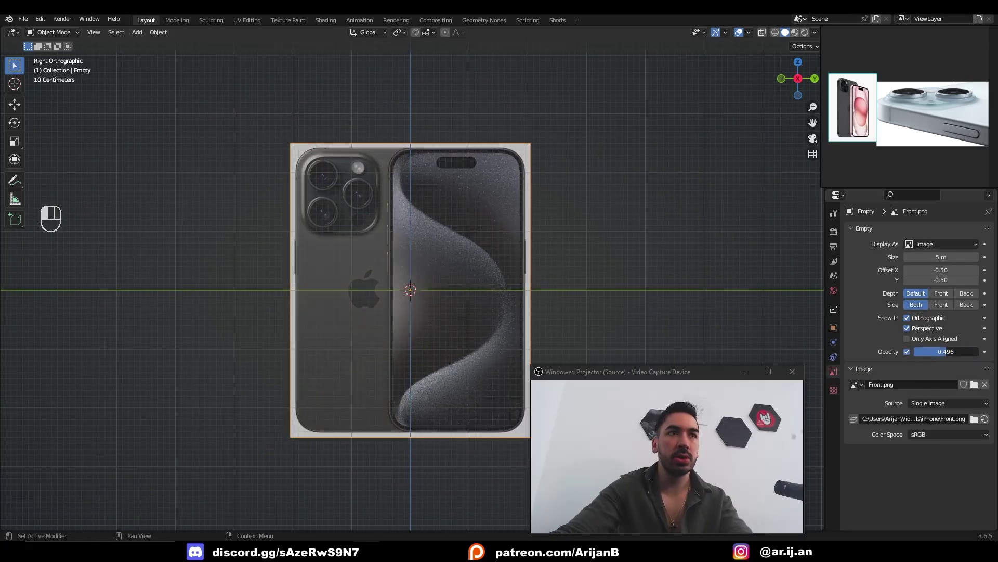
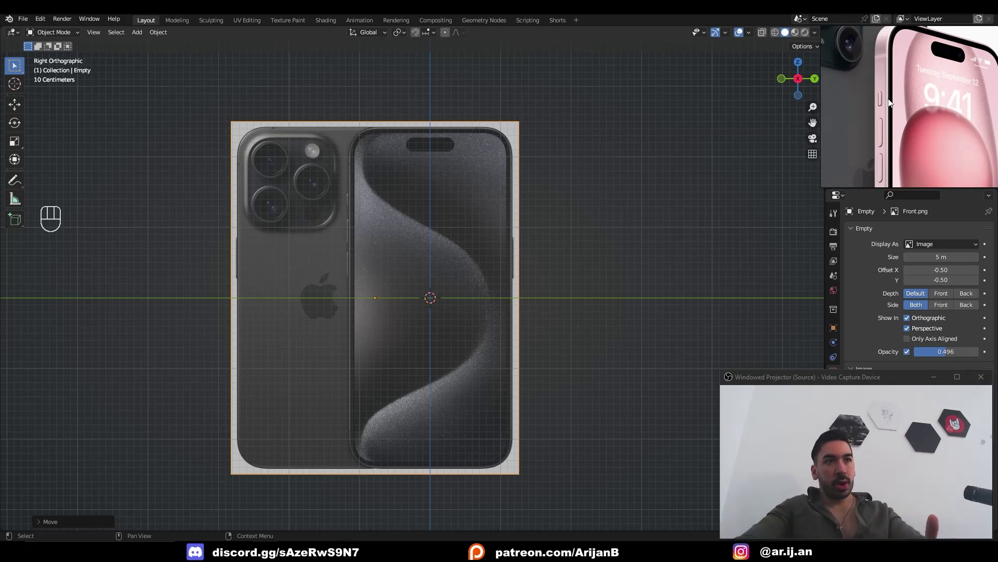
# Add a mesh plane and move it into place over the reference in the right view.
pyautogui.press('shift+a')
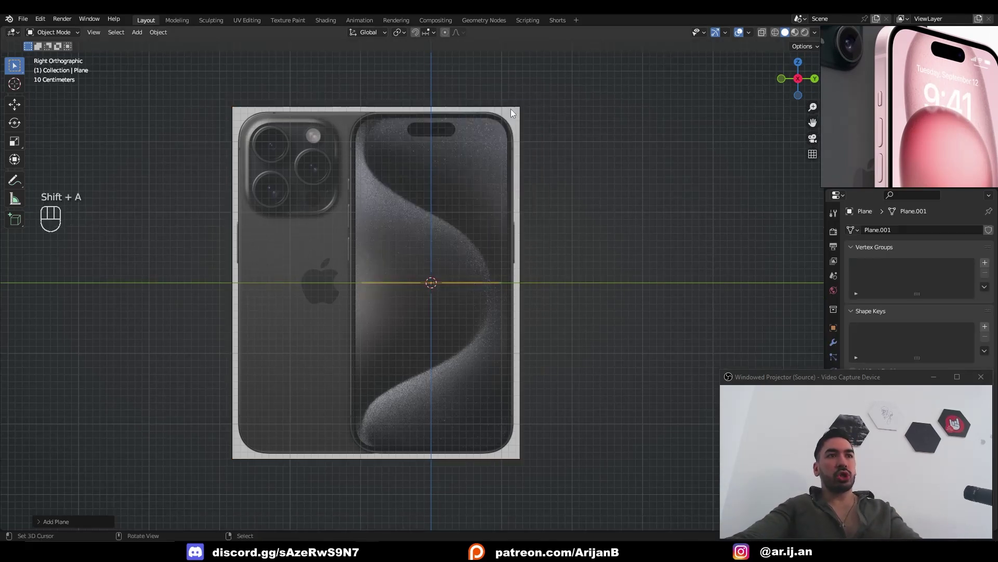
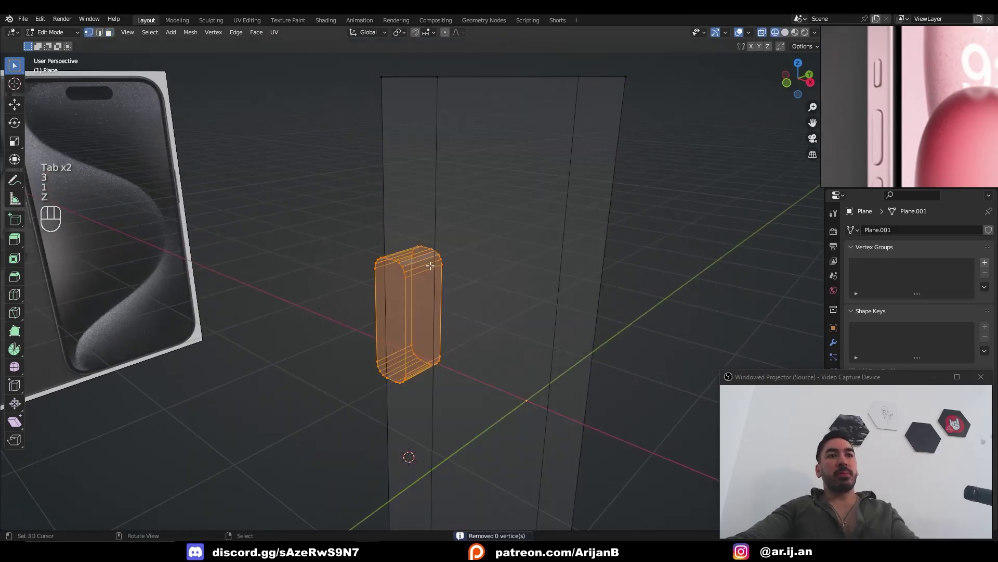
pyautogui.press('z')
pyautogui.press('g')
pyautogui.press('g')
pyautogui.press('3')
# Extrude the plane into a tall thin slab and cut it with horizontal loops.
pyautogui.moveTo(418, 263); pyautogui.dragTo(456, 276)
pyautogui.middleClick(500, 268)
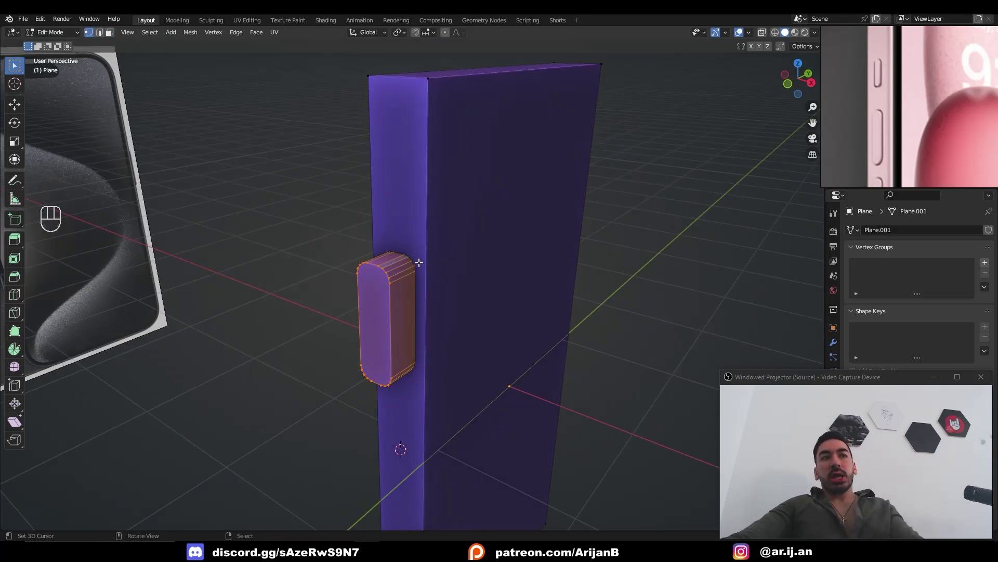
pyautogui.middleClick(412, 276)
pyautogui.middleClick(372, 312)
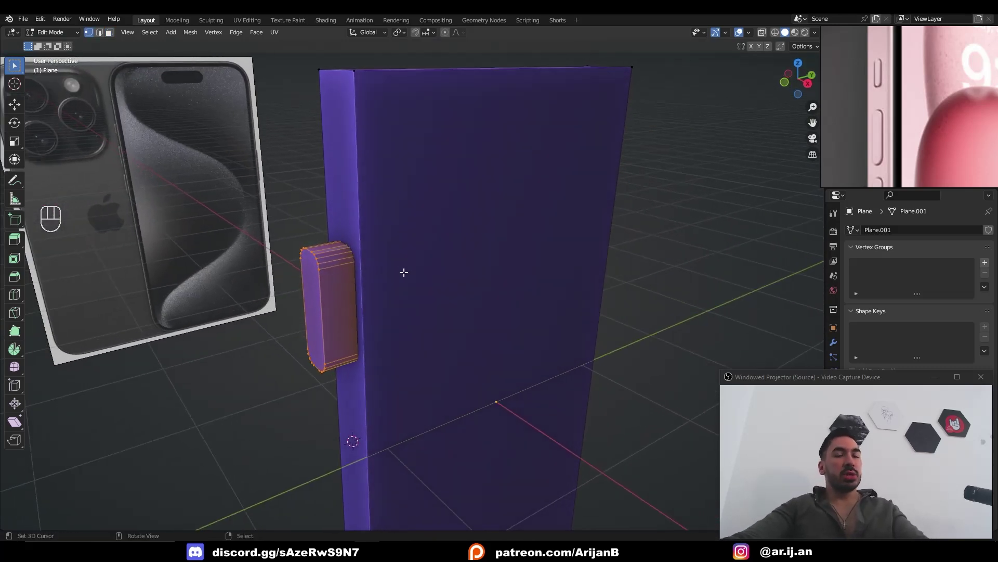
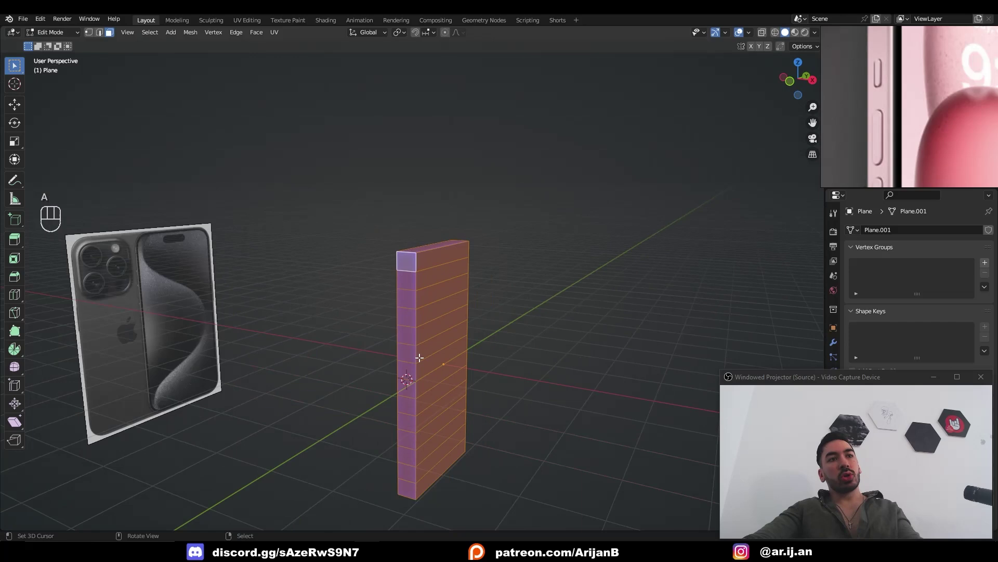
# Select and reposition the slab's geometry in the right view.
pyautogui.press('3')
pyautogui.moveTo(410, 237); pyautogui.dragTo(479, 250)
pyautogui.press('g')
pyautogui.press('a')
pyautogui.click(480, 339)
# Scale the slab and insert vertical loop cuts to form an even square-face grid.
pyautogui.press('a')
pyautogui.press('s')
pyautogui.moveTo(437, 268); pyautogui.dragTo(423, 291)
pyautogui.press('ctrl+r')
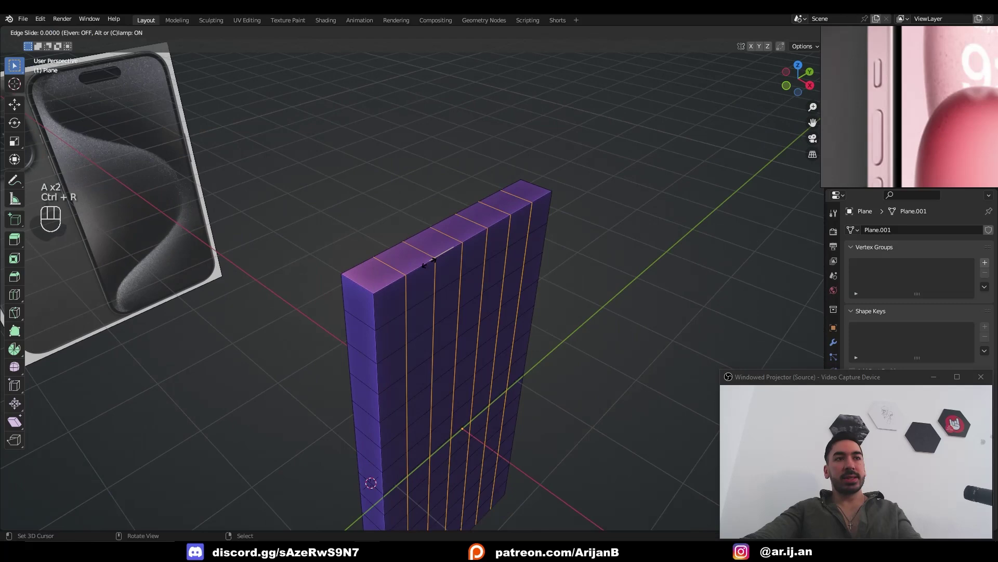
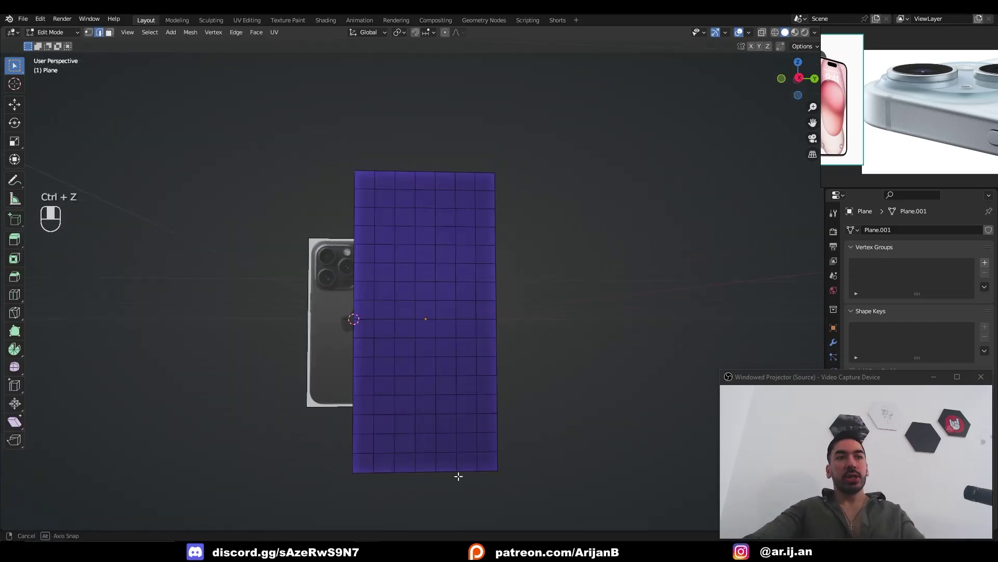
# Adjust the loop-cut settings in the operator panel and box-select the body geometry.
pyautogui.moveTo(429, 463); pyautogui.dragTo(460, 465)
pyautogui.moveTo(367, 466); pyautogui.dragTo(396, 469)
pyautogui.click(373, 470)
pyautogui.moveTo(413, 363); pyautogui.dragTo(434, 405)
pyautogui.moveTo(406, 290); pyautogui.dragTo(414, 325)
pyautogui.moveTo(414, 325); pyautogui.dragTo(415, 318)
pyautogui.moveTo(415, 314); pyautogui.dragTo(387, 302)
pyautogui.moveTo(380, 299); pyautogui.dragTo(453, 327)
pyautogui.middleClick(451, 327)
# Try a bevel and extra loop cuts on the body from the front view.
pyautogui.press('ctrl+b')
pyautogui.press('1')
pyautogui.middleClick(422, 263)
pyautogui.click(426, 112)
pyautogui.click(382, 184)
pyautogui.click(413, 211)
pyautogui.press('ctrl+r')
pyautogui.press('ctrl+r')
# Add a level-2 Subdivision Surface in Object Mode, inspect it, then undo the last edits.
pyautogui.press('Tab')
pyautogui.press('ctrl+1')
pyautogui.press('ctrl+2')
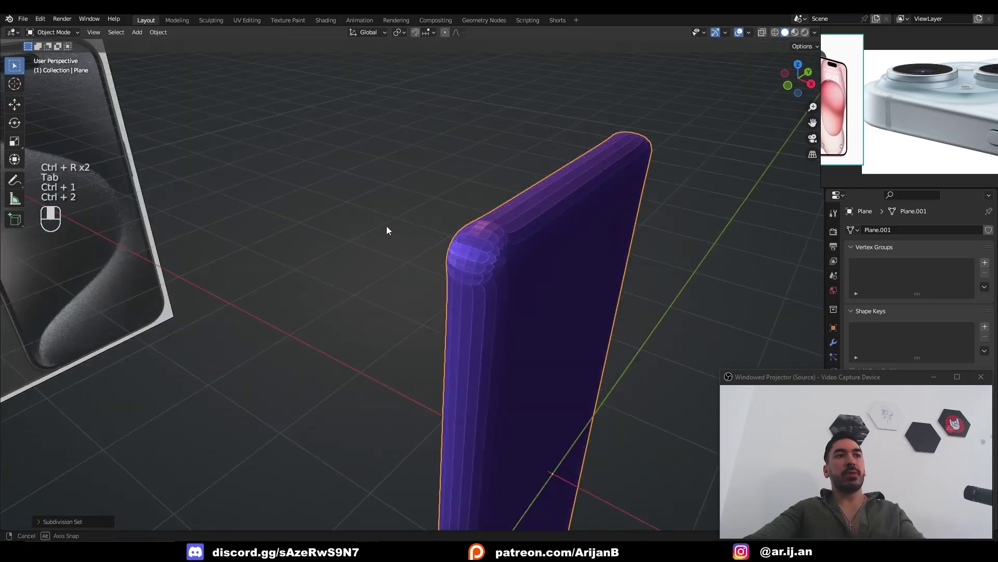
pyautogui.middleClick(484, 241)
pyautogui.moveTo(518, 243); pyautogui.dragTo(421, 263)
pyautogui.moveTo(460, 265); pyautogui.dragTo(384, 241)
pyautogui.press('ctrl+z')
pyautogui.press('ctrl+z')
# Re-enter Edit Mode and toggle subdivision levels 1 and 2 while orbiting the body.
pyautogui.click(378, 248)
pyautogui.press('2')
pyautogui.press('Tab')
pyautogui.press('ctrl+1')
pyautogui.press('ctrl+2')
pyautogui.middleClick(427, 295)
pyautogui.press('ctrl+1')
pyautogui.middleClick(443, 292)
# Settle on subdivision level 3 for the smooth rounded slab and return to Edit Mode.
pyautogui.press('ctrl+1')
pyautogui.press('ctrl+2')
pyautogui.middleClick(441, 320)
pyautogui.press('ctrl+3')
pyautogui.press('Tab')
pyautogui.middleClick(430, 275)
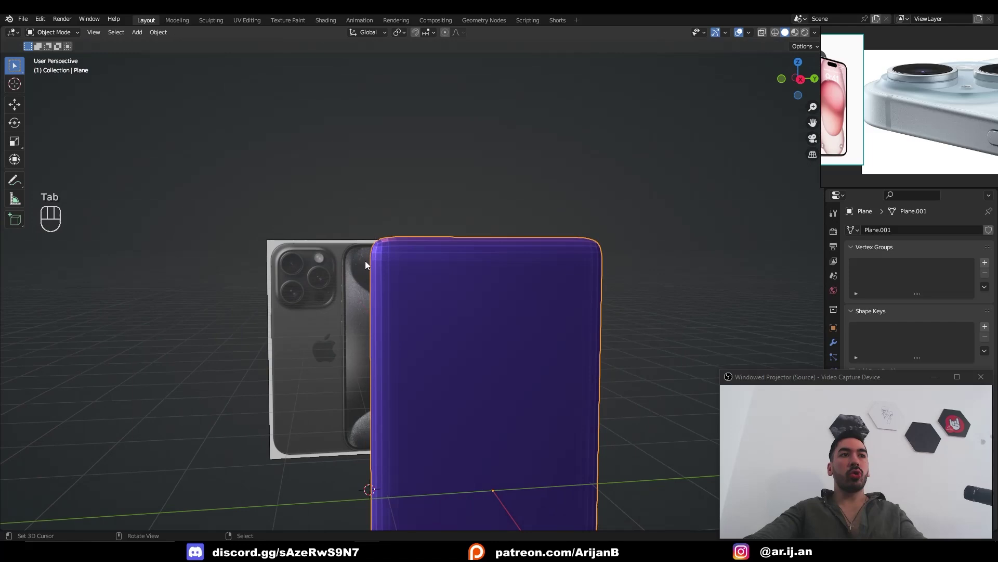
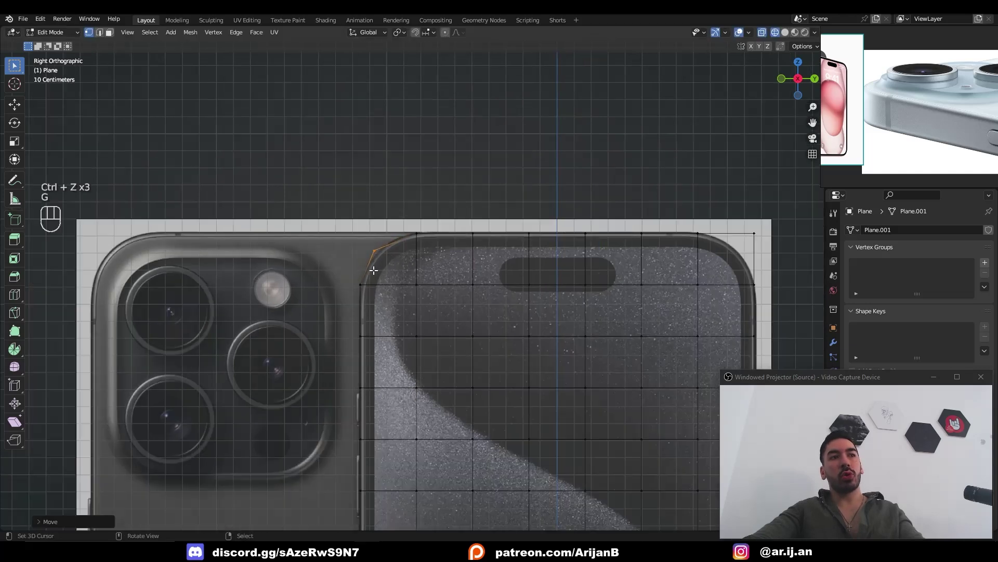
# Select all faces and subdivide the body into a finer grid.
pyautogui.press('ctrl+z')
pyautogui.press('a')
pyautogui.middleClick(401, 287)
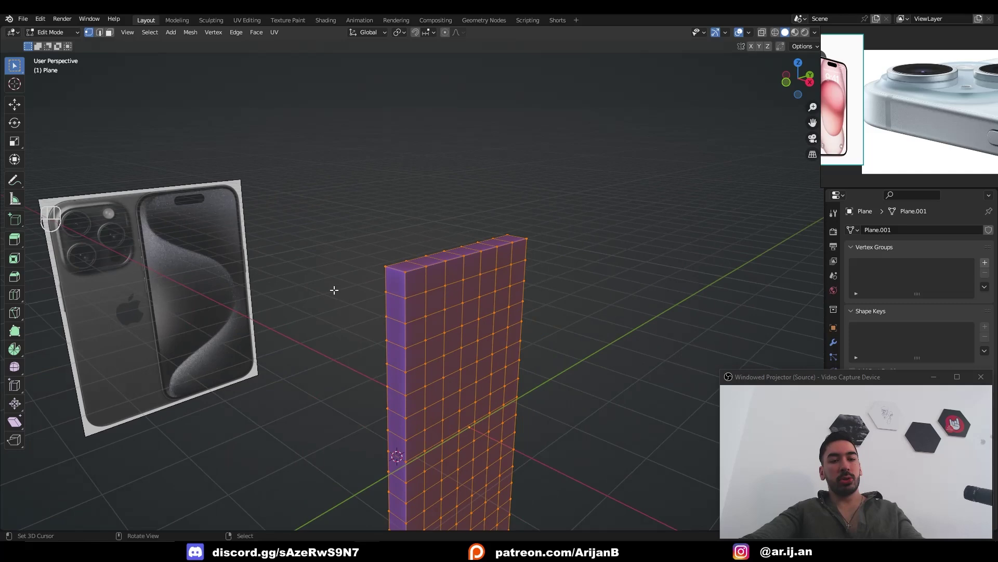
pyautogui.press('w')
pyautogui.press('w')
pyautogui.press('ctrl+z')
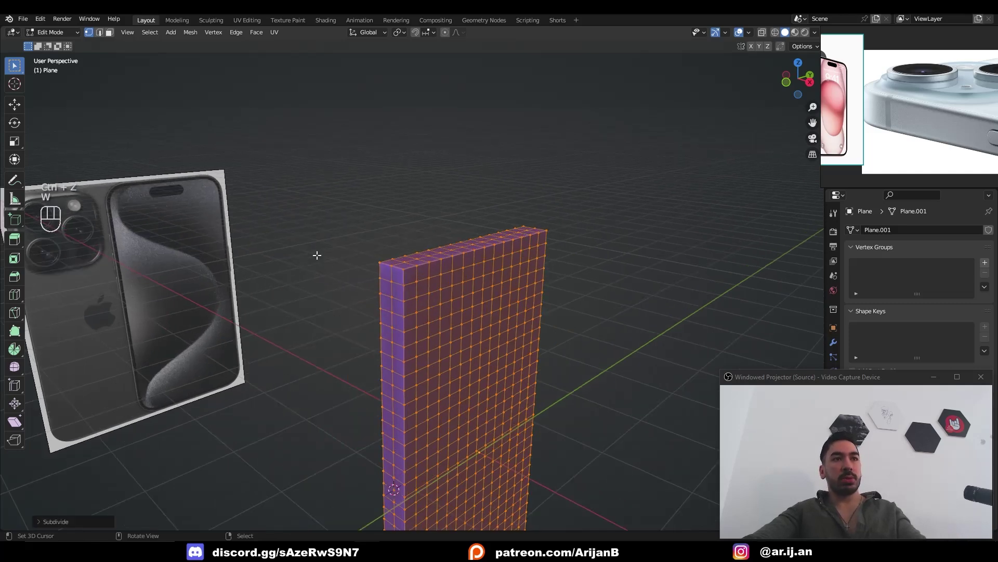
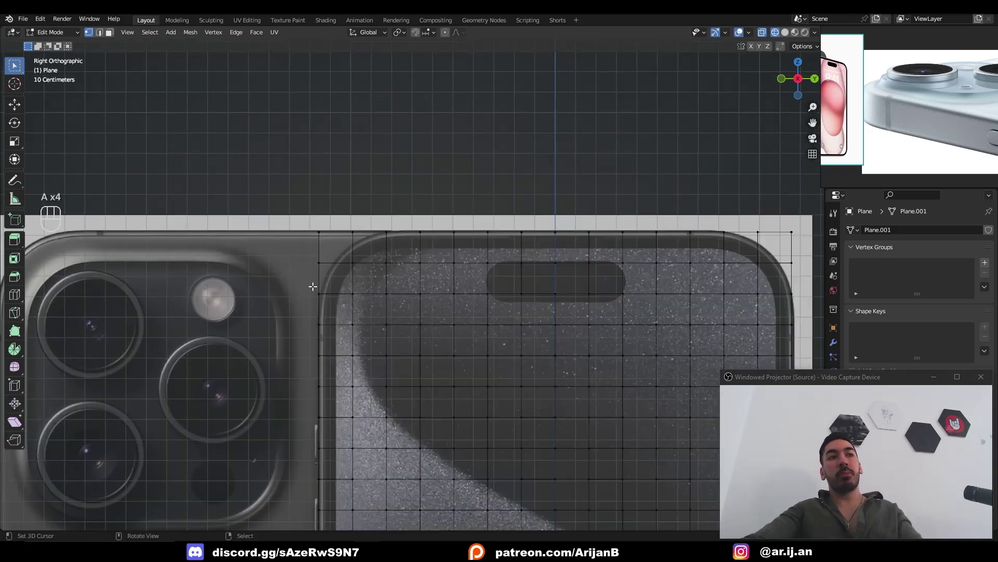
pyautogui.press('a')
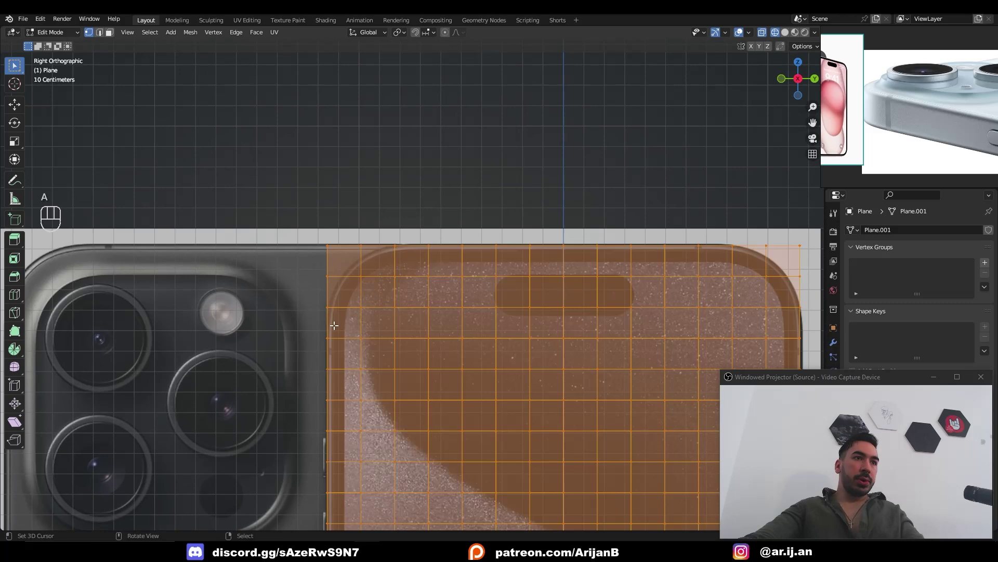
pyautogui.press('Tab')
pyautogui.press('Tab')
# In front ortho, box-select and move the top corner vertices toward the reference outline.
pyautogui.press('1')
pyautogui.click(288, 358)
pyautogui.press('g')
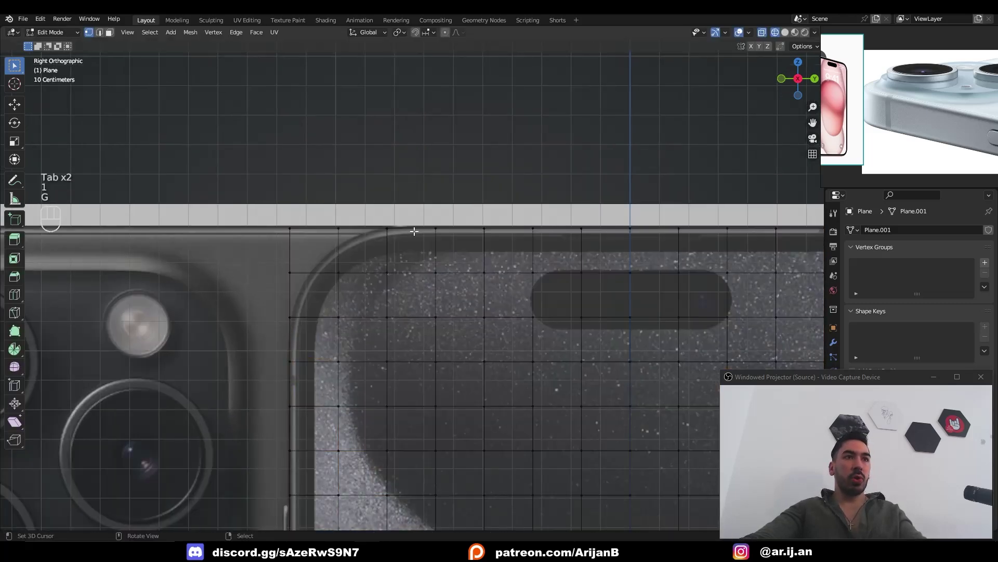
pyautogui.click(431, 225)
pyautogui.press('a')
pyautogui.press('a')
pyautogui.press('ctrl+z')
pyautogui.press('b')
pyautogui.press('g')
pyautogui.press('a')
pyautogui.press('a')
pyautogui.press('b')
pyautogui.press('g')
pyautogui.press('a')
pyautogui.press('z')
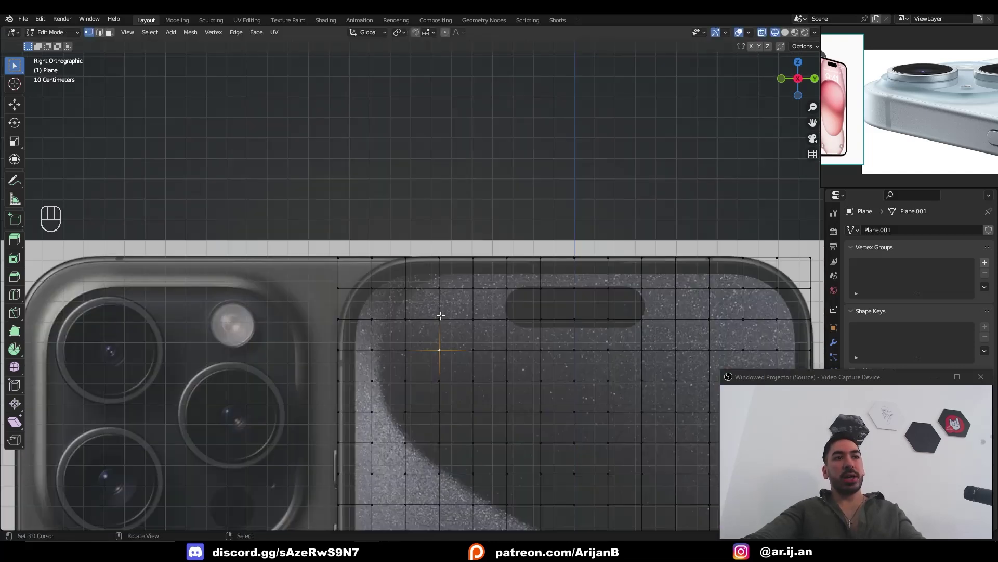
# Continue shaping the corner vertices along the reference and snap the cursor to the selection.
pyautogui.click(440, 348)
pyautogui.click(440, 347)
pyautogui.moveTo(441, 271); pyautogui.dragTo(426, 331)
pyautogui.click(426, 346)
pyautogui.press('a')
pyautogui.click(443, 346)
pyautogui.press('shift+s')
pyautogui.press('2')
# Change values in the operator panel for the corner adjustment.
pyautogui.click(341, 335)
pyautogui.moveTo(336, 299); pyautogui.dragTo(336, 286)
pyautogui.click(338, 271)
pyautogui.doubleClick(397, 254)
pyautogui.click(425, 254)
pyautogui.click(341, 329)
pyautogui.click(344, 304)
pyautogui.click(340, 270)
pyautogui.click(393, 257)
pyautogui.middleClick(426, 255)
# Switch to the side view and add a mesh circle near the camera area.
pyautogui.press('z')
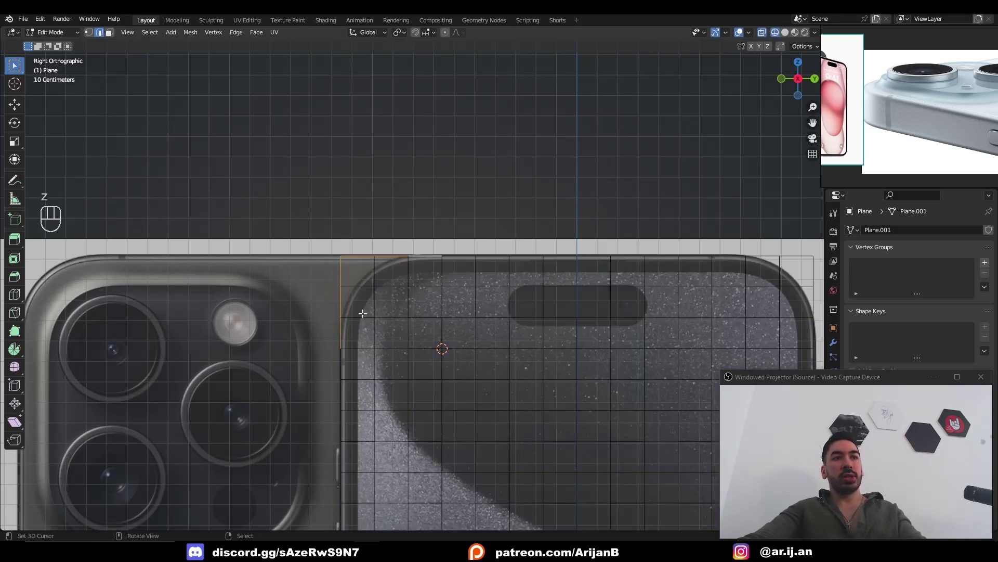
pyautogui.press('1')
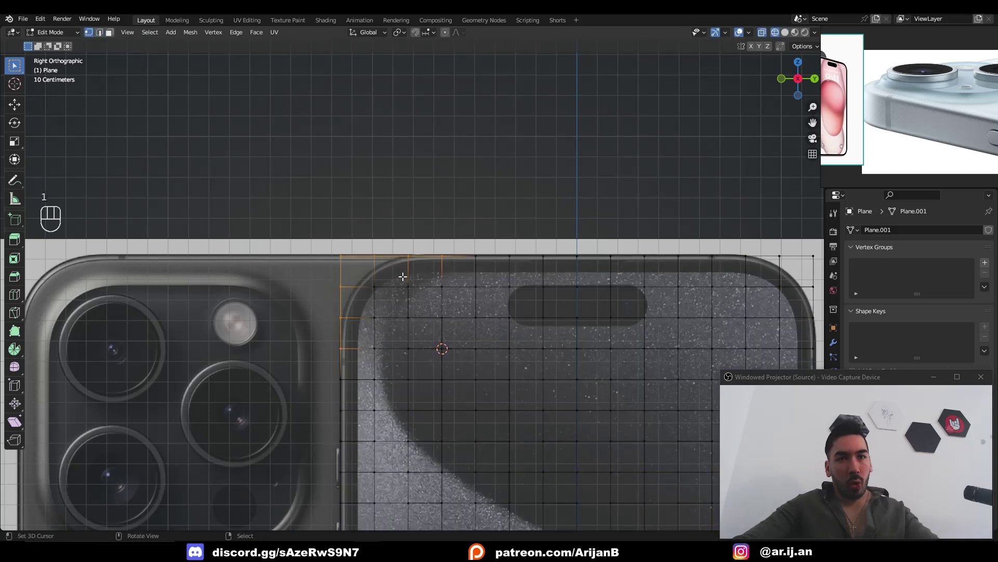
pyautogui.press('1')
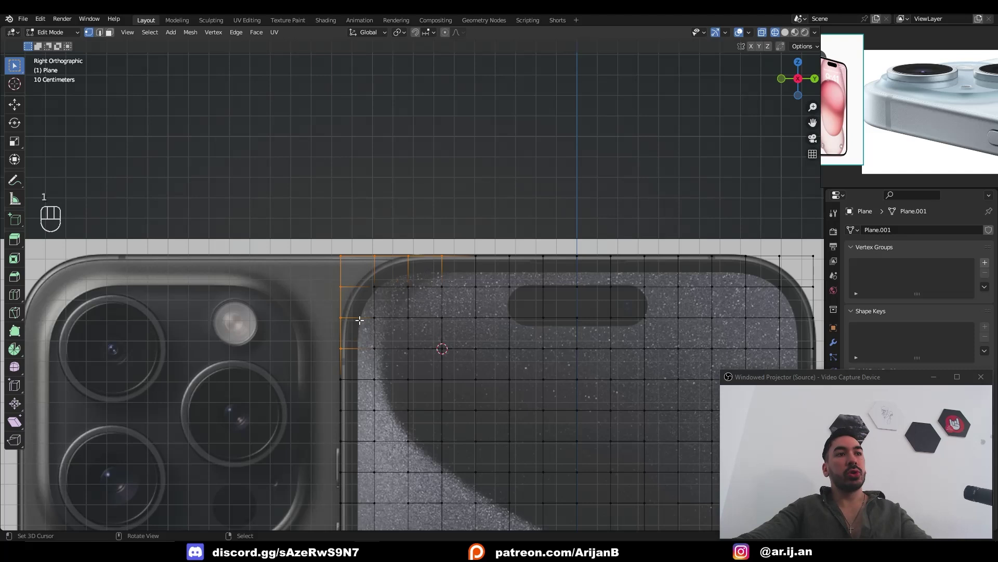
pyautogui.press('z')
pyautogui.press('a')
pyautogui.press('z')
pyautogui.press('shift+a')
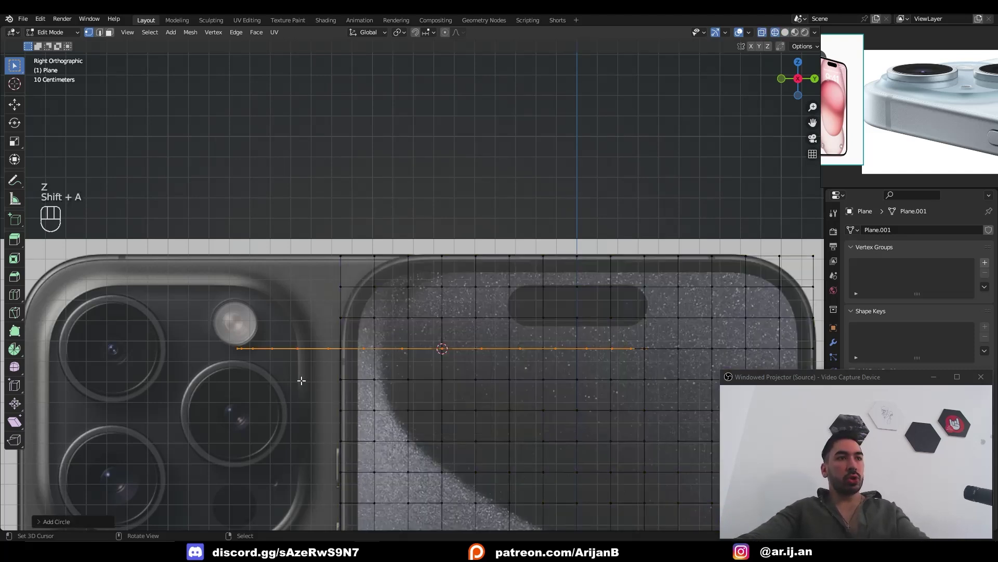
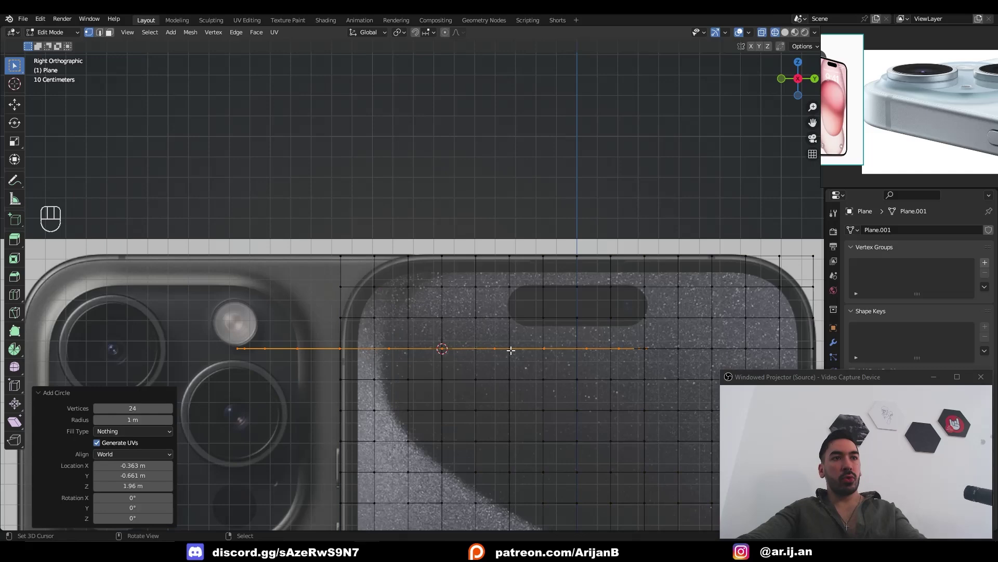
# Rotate and scale the circle to match the reference's corner radius.
pyautogui.press('r')
pyautogui.press('s')
pyautogui.press('s')
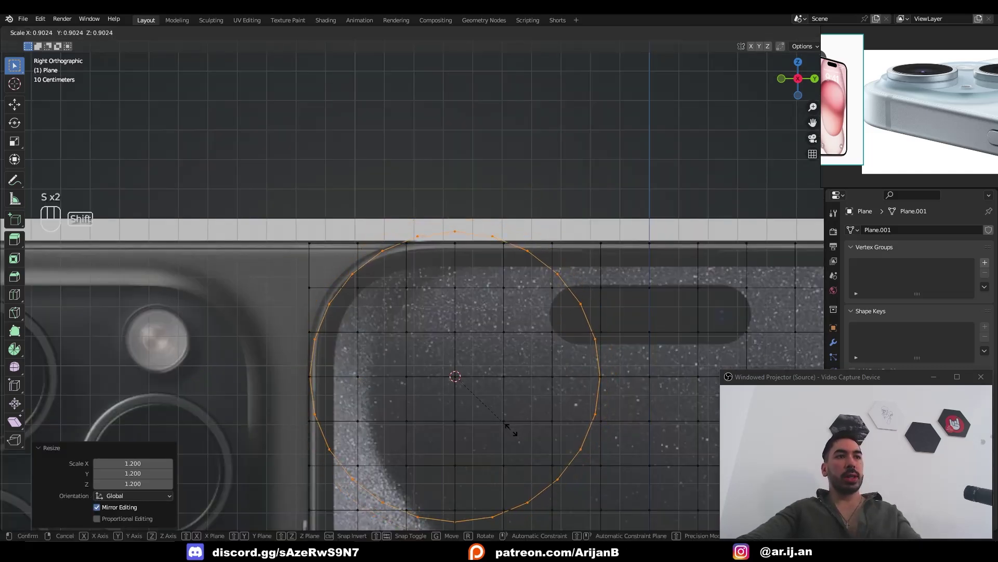
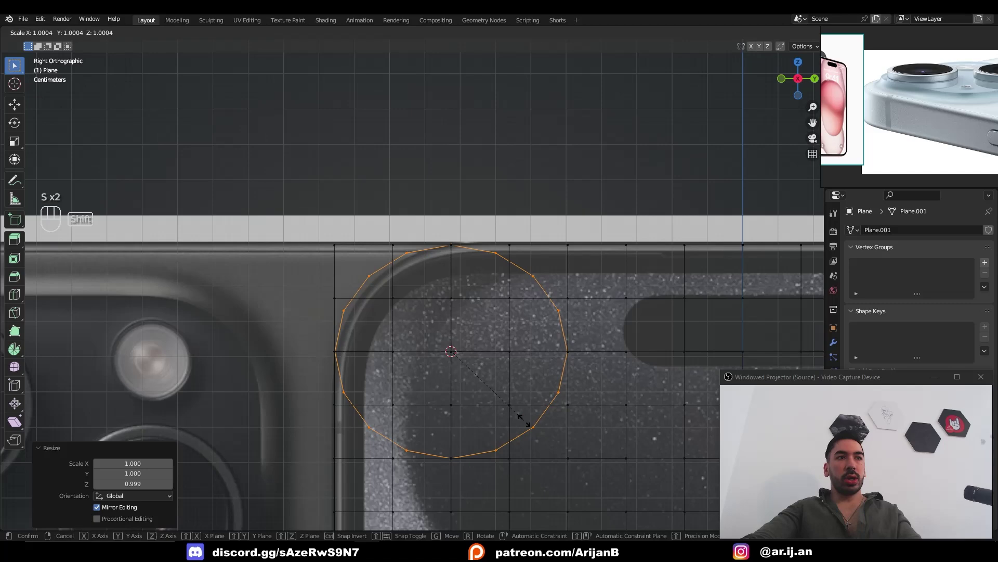
pyautogui.press('ctrl+shift+z')
pyautogui.click(501, 259)
pyautogui.press('z')
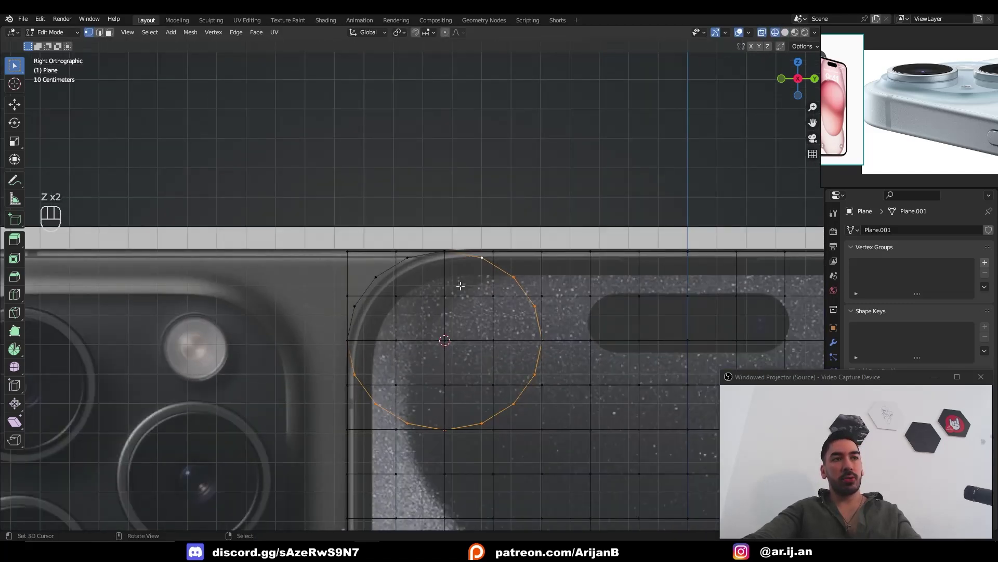
# Box-select corner vertices one by one and move them onto the circle's curve.
pyautogui.press('a')
pyautogui.press('a')
pyautogui.press('b')
pyautogui.press('g')
pyautogui.press('a')
pyautogui.press('a')
pyautogui.press('b')
pyautogui.press('g')
pyautogui.press('a')
pyautogui.press('a')
pyautogui.press('b')
pyautogui.press('g')
pyautogui.press('a')
# Undo the misplaced moves, reselect the corner, and snap the cursor to it for another pass.
pyautogui.press('ctrl+z')
pyautogui.press('ctrl+z')
pyautogui.press('ctrl+z')
pyautogui.press('ctrl+z')
pyautogui.press('ctrl+z')
pyautogui.press('a')
pyautogui.press('a')
pyautogui.click(428, 223)
pyautogui.press('shift+s')
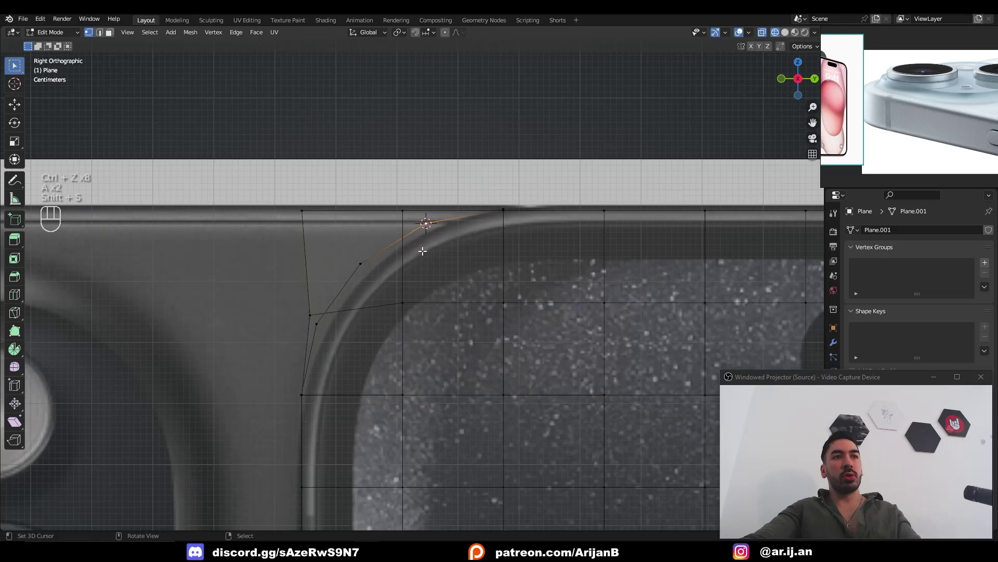
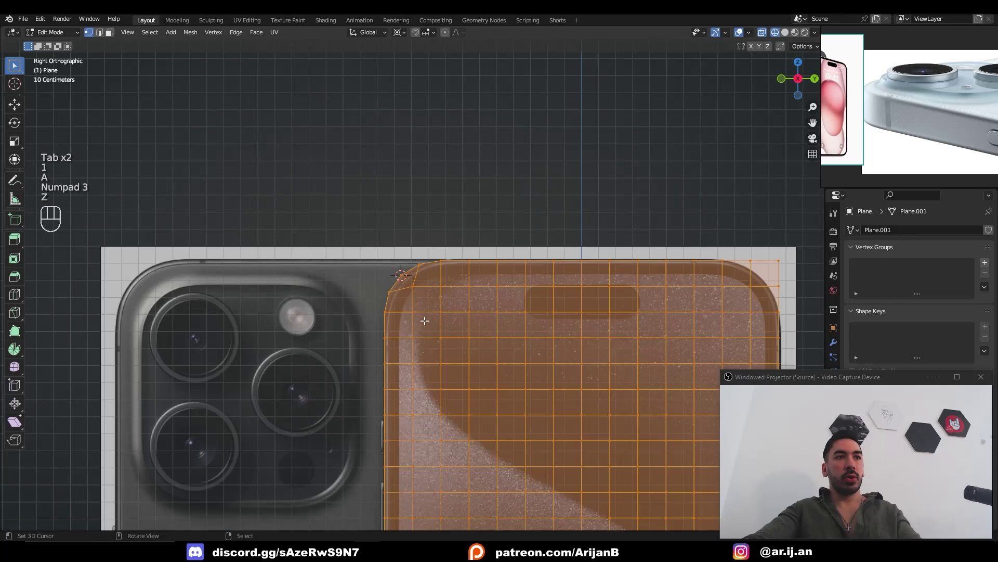
# Duplicate the top-corner vertices and flatten the copy into a straight row along Z.
pyautogui.press('a')
pyautogui.press('z')
pyautogui.press('z')
pyautogui.press('z')
pyautogui.press('a')
pyautogui.press('a')
pyautogui.click(447, 230)
pyautogui.press('z')
pyautogui.press('shift+s')
pyautogui.press('z')
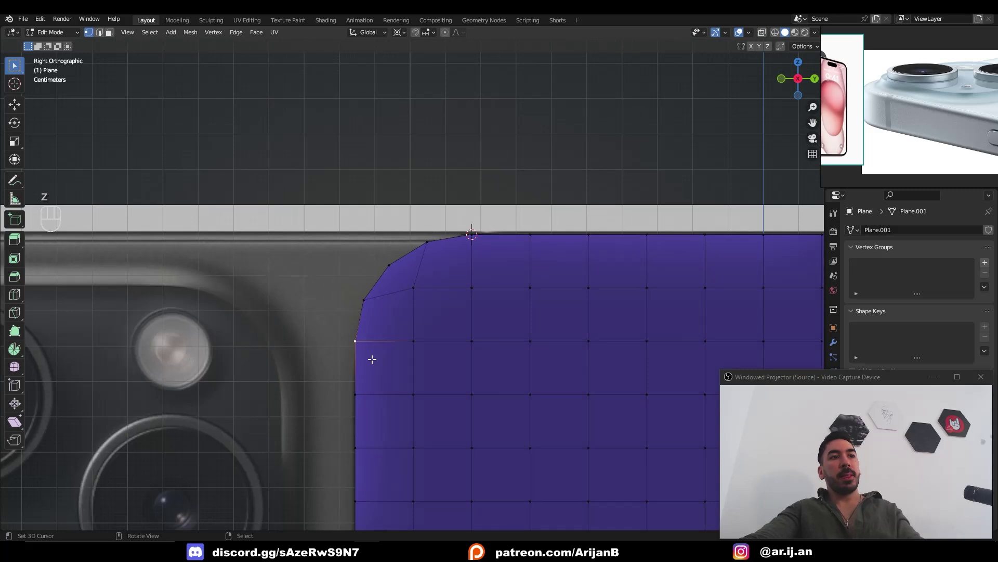
pyautogui.press('shift+d')
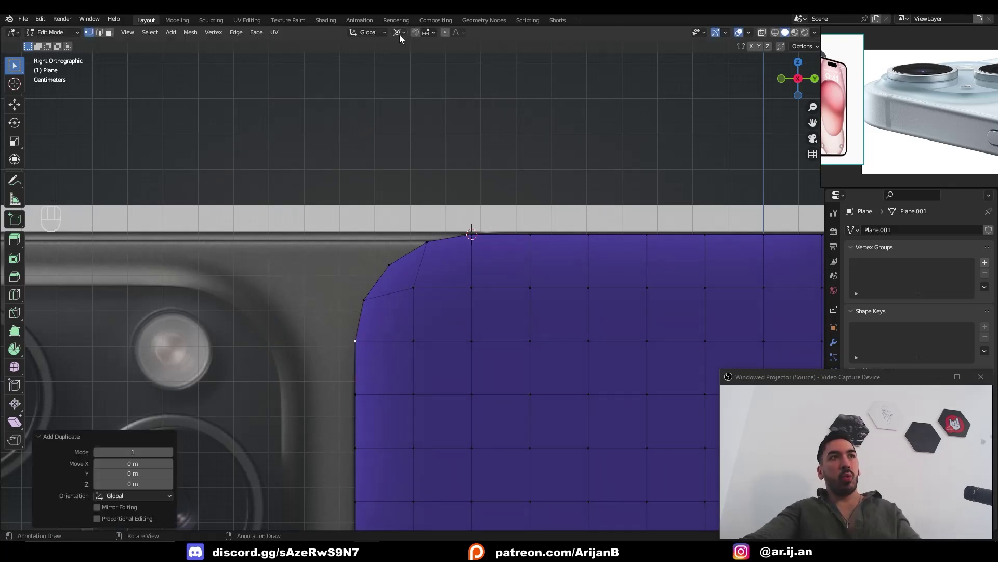
pyautogui.press('s')
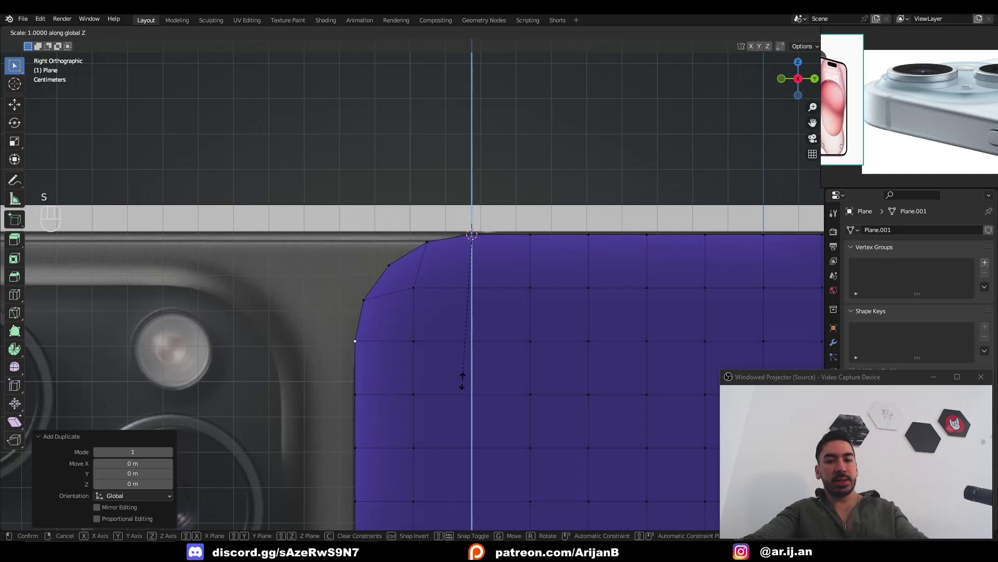
pyautogui.press('z')
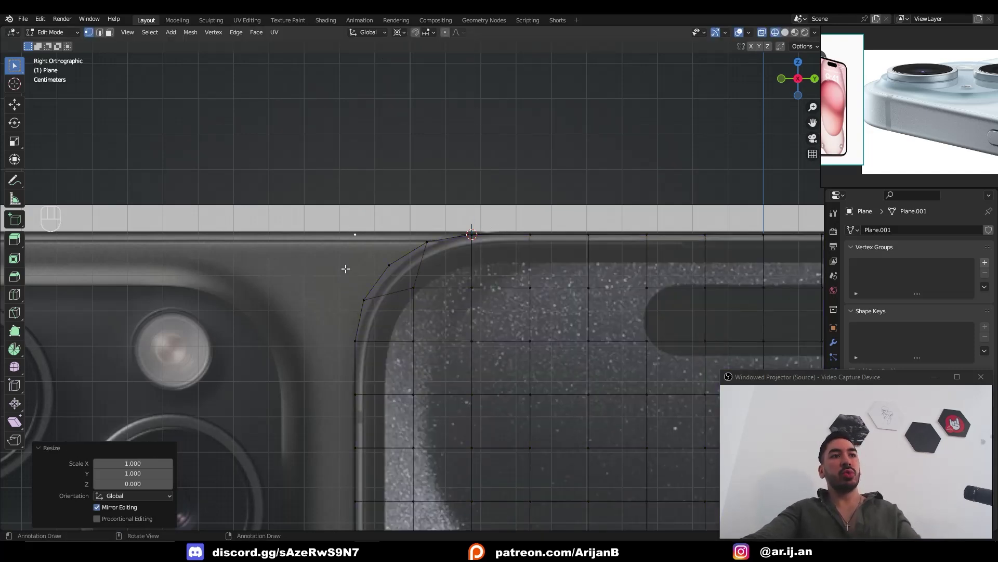
# Select the corner faces and scale them so they hug the phone's rounded outline.
pyautogui.click(354, 234)
pyautogui.press('shift+s')
pyautogui.press('a')
pyautogui.press('a')
pyautogui.press('a')
pyautogui.press('c')
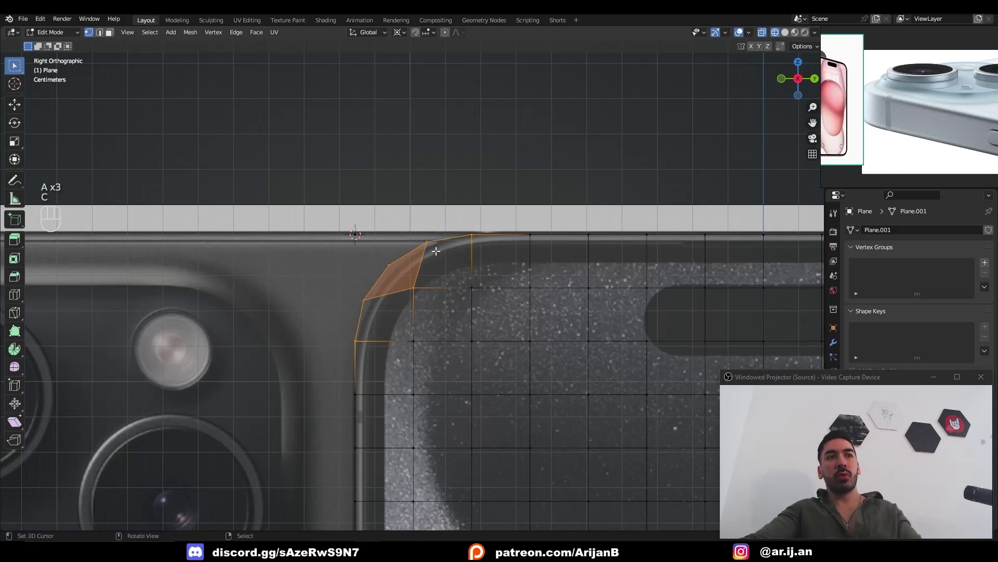
pyautogui.press('s')
pyautogui.press('z')
pyautogui.middleClick(438, 319)
pyautogui.press('s')
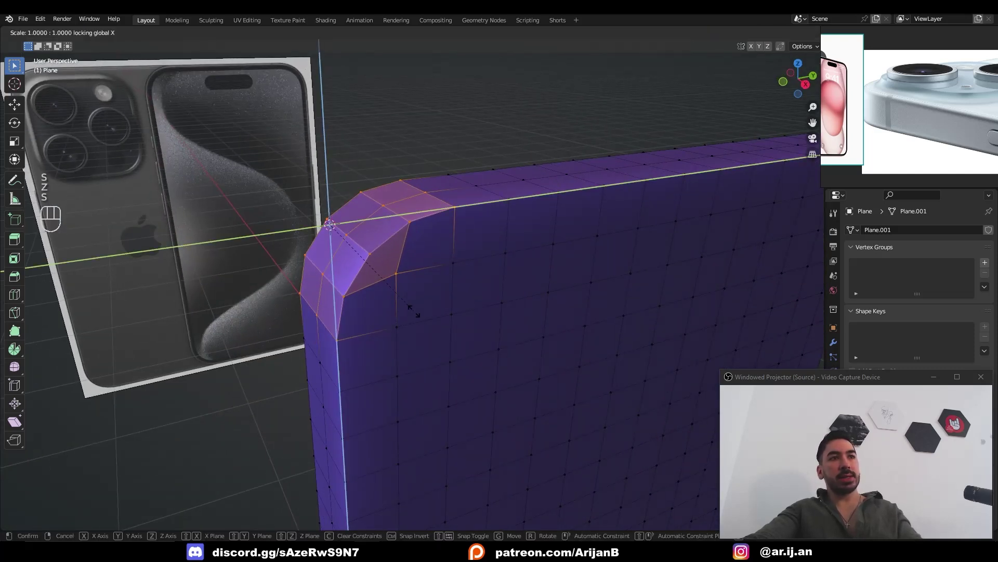
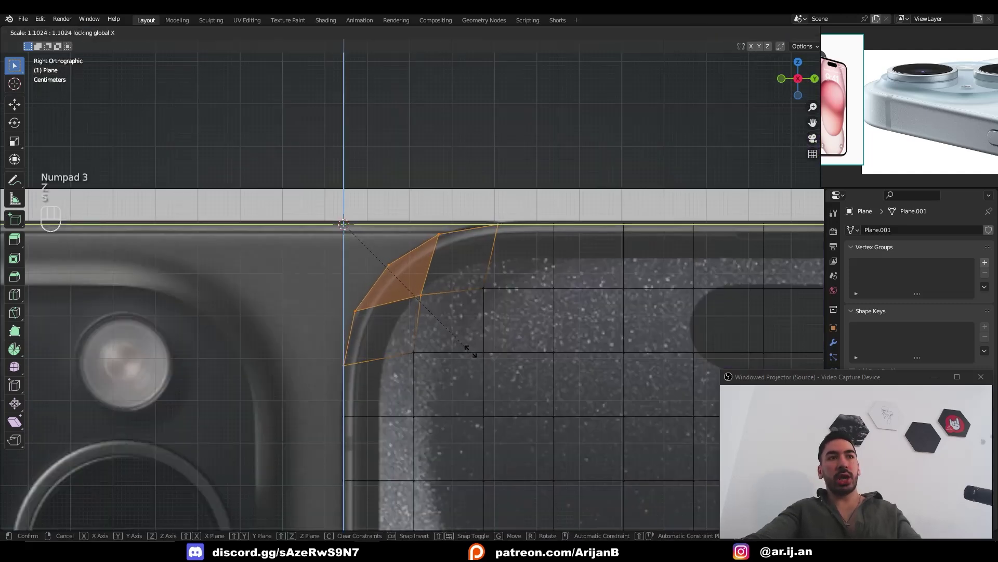
# Box-select part of the corner mesh, move it upward and merge the duplicate vertices.
pyautogui.press('b')
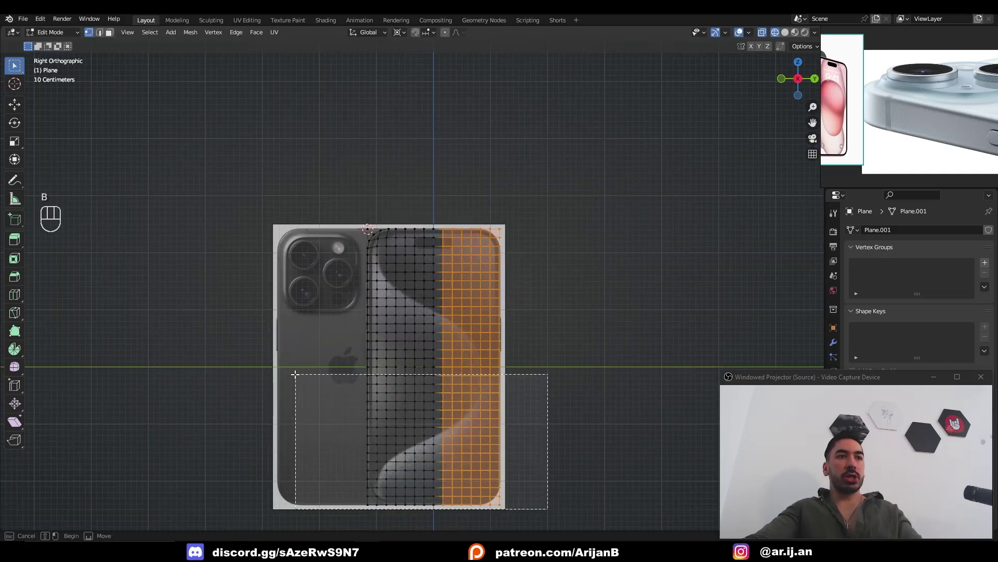
pyautogui.press('x')
pyautogui.rightClick(456, 403)
pyautogui.press('shift+s')
pyautogui.press('a')
pyautogui.press('shift+d')
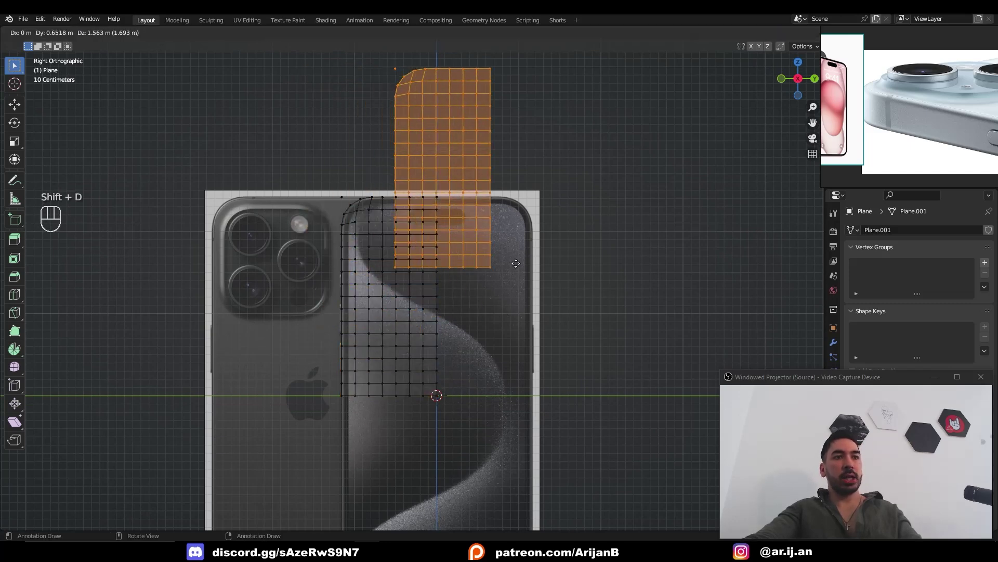
pyautogui.press('s')
pyautogui.press('ctrl+z')
pyautogui.press('a')
pyautogui.press('shift+d')
pyautogui.press('s')
pyautogui.press('shift+z')
pyautogui.press('shift+n')
pyautogui.press('m')
pyautogui.press('Tab')
# Orbit the view to check all four rounded corners of the body.
pyautogui.moveTo(435, 257); pyautogui.dragTo(436, 310)
pyautogui.moveTo(462, 322); pyautogui.dragTo(459, 313)
pyautogui.moveTo(513, 297); pyautogui.dragTo(238, 299)
pyautogui.moveTo(513, 310); pyautogui.dragTo(311, 279)
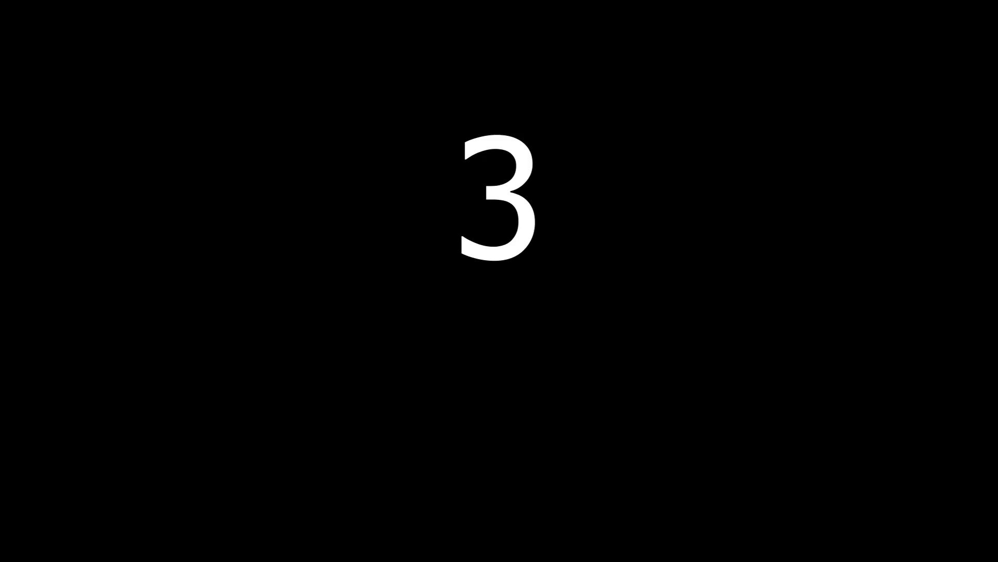
# Switch to Right Orthographic and move the body mesh to sit over the rear reference image.
pyautogui.middleClick(502, 295)
pyautogui.press('KP_3')
pyautogui.press('KP_2')
pyautogui.press('z')
pyautogui.press('KP_3')
pyautogui.press('Tab')
pyautogui.press('g')
pyautogui.press('g')
pyautogui.press('g')
pyautogui.click(431, 253)
# Select the faces covering the camera bump area to outline it with an inner edge ring.
pyautogui.click(313, 155)
pyautogui.click(338, 183)
pyautogui.click(321, 174)
pyautogui.press('Tab')
pyautogui.press('Tab')
pyautogui.click(307, 181)
pyautogui.press('z')
pyautogui.click(334, 191)
pyautogui.press('z')
pyautogui.middleClick(445, 280)
pyautogui.press('z')
pyautogui.press('z')
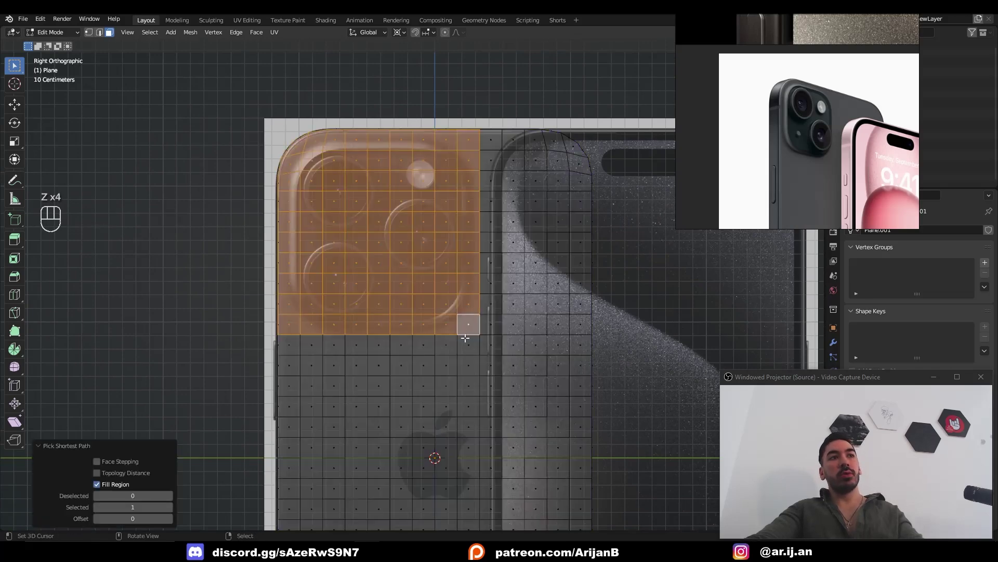
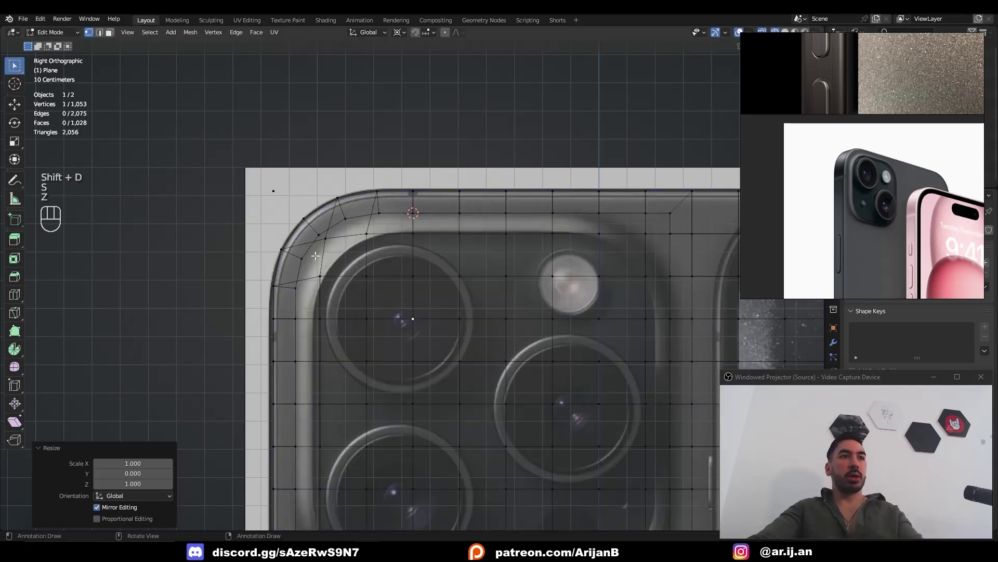
# Add a circle rotated 90° on Y as a corner guide, then duplicate the arc and mirror it with scale Y -1.
pyautogui.press('z')
pyautogui.press('shift+a')
pyautogui.press('r')
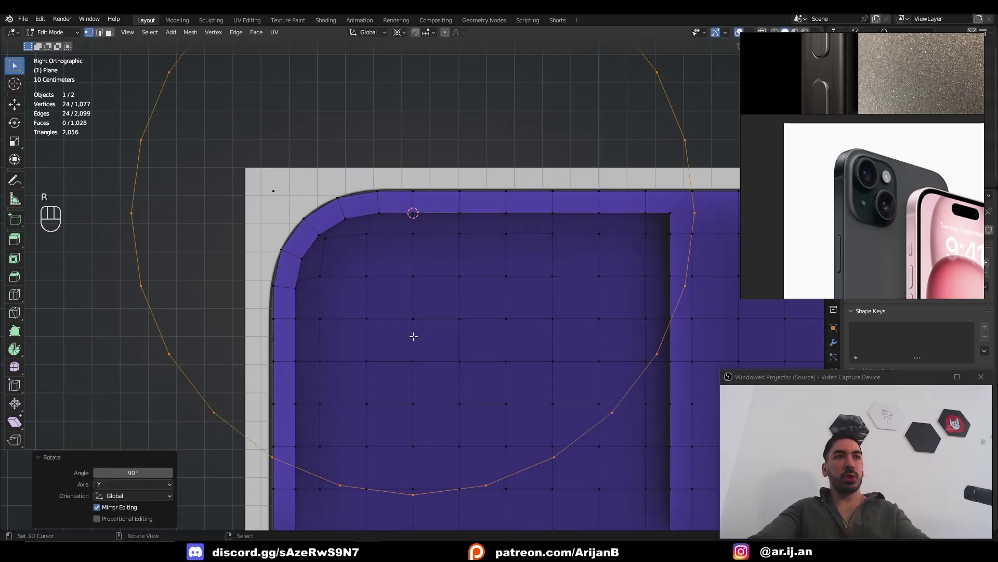
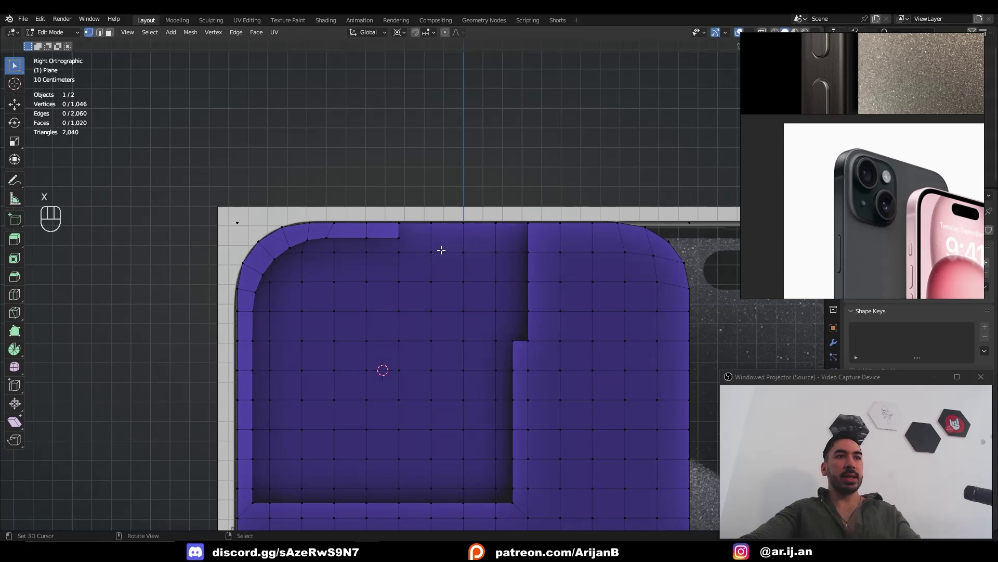
pyautogui.press('ctrl+1')
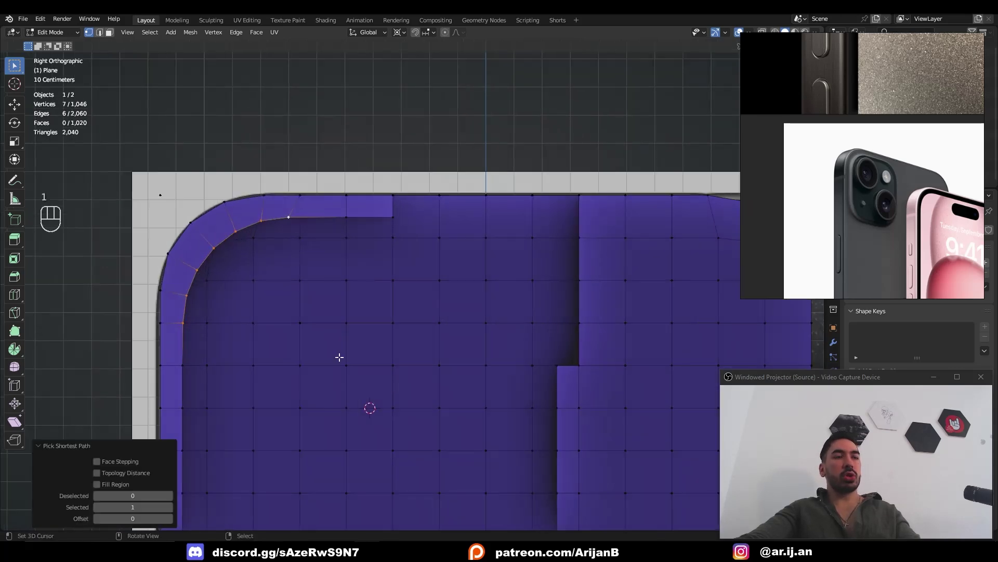
pyautogui.press('shift+d')
pyautogui.press('s')
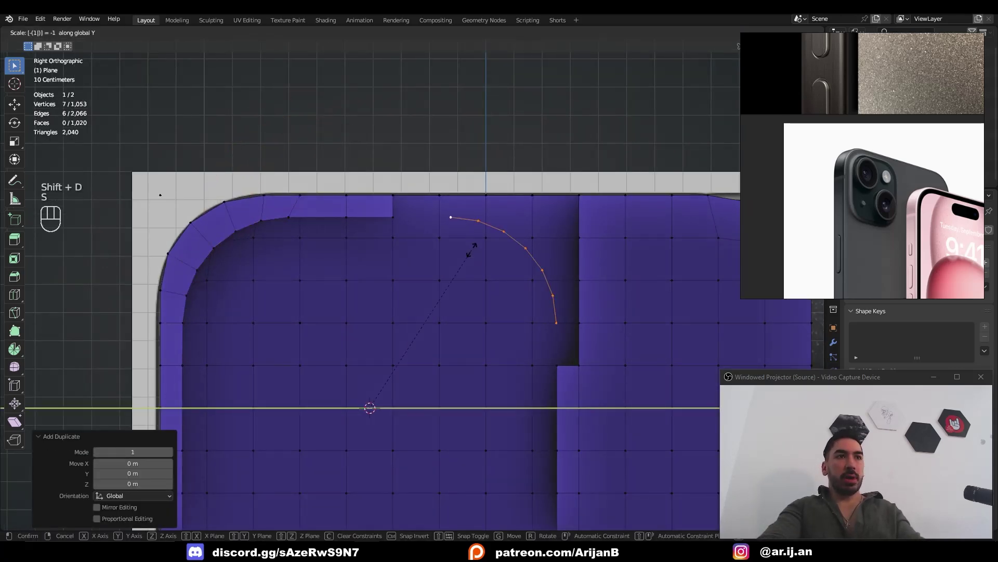
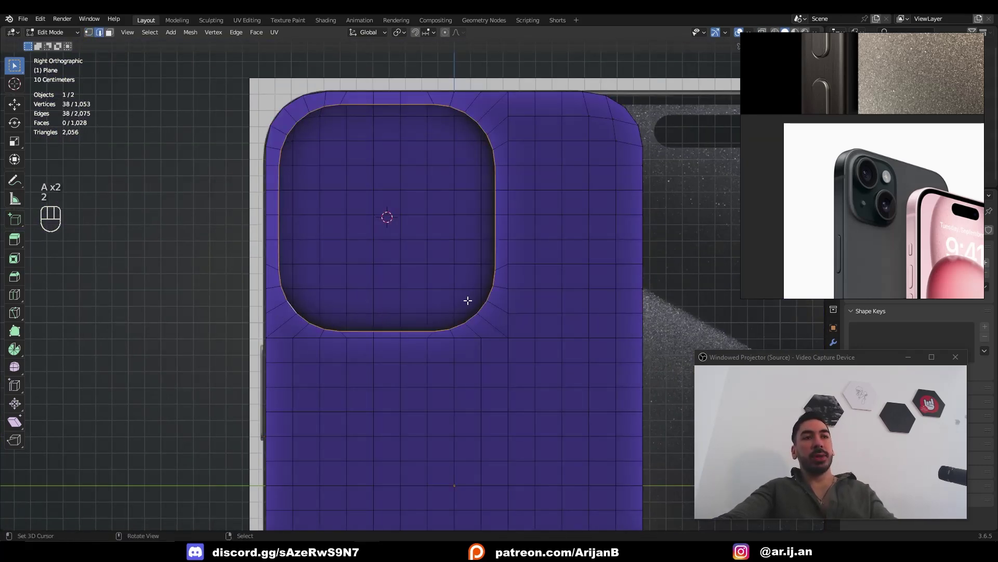
# Try a Ctrl+B bevel on the camera bump edges in edge mode, then undo the first attempt.
pyautogui.click(286, 115)
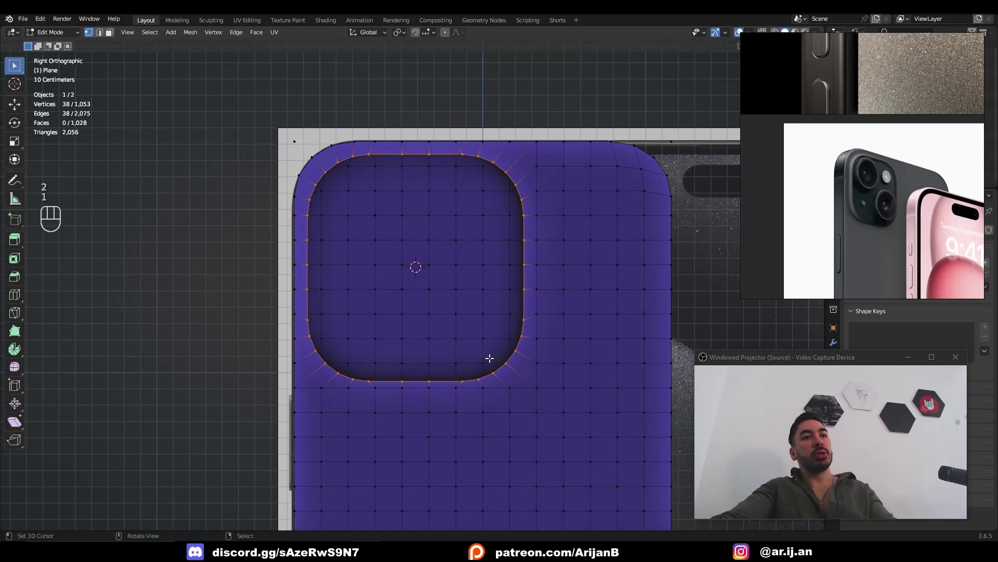
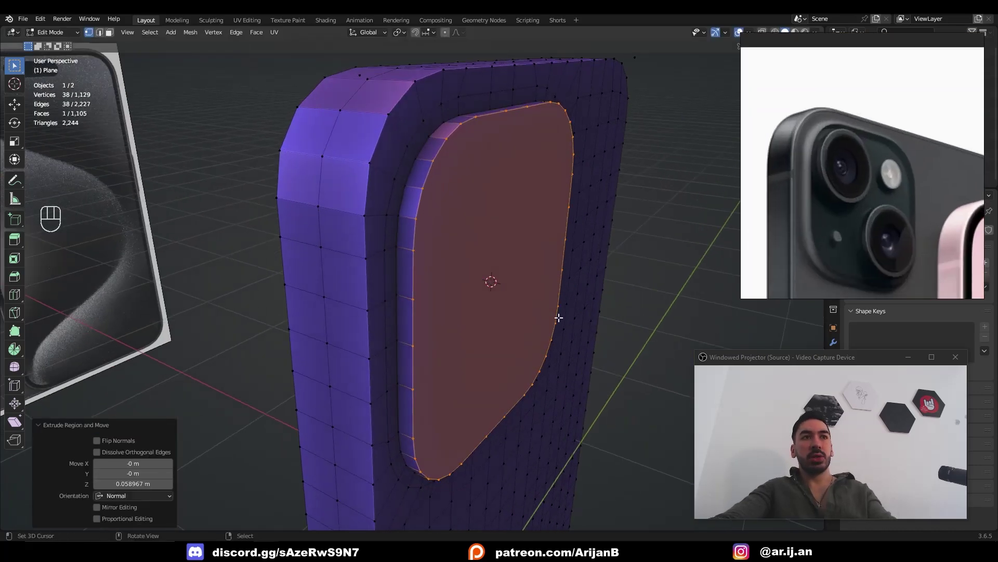
pyautogui.press('Tab')
pyautogui.press('2')
pyautogui.press('ctrl+b')
pyautogui.press('Tab')
pyautogui.click(485, 264)
pyautogui.click(450, 216)
pyautogui.press('Tab')
pyautogui.press('ctrl+z')
pyautogui.press('ctrl+z')
# Reselect the bump edges and apply the bevel to round off the camera bump.
pyautogui.moveTo(438, 286); pyautogui.dragTo(524, 308)
pyautogui.press('Tab')
pyautogui.click(414, 241)
pyautogui.press('Tab')
pyautogui.press('2')
pyautogui.press('ctrl+b')
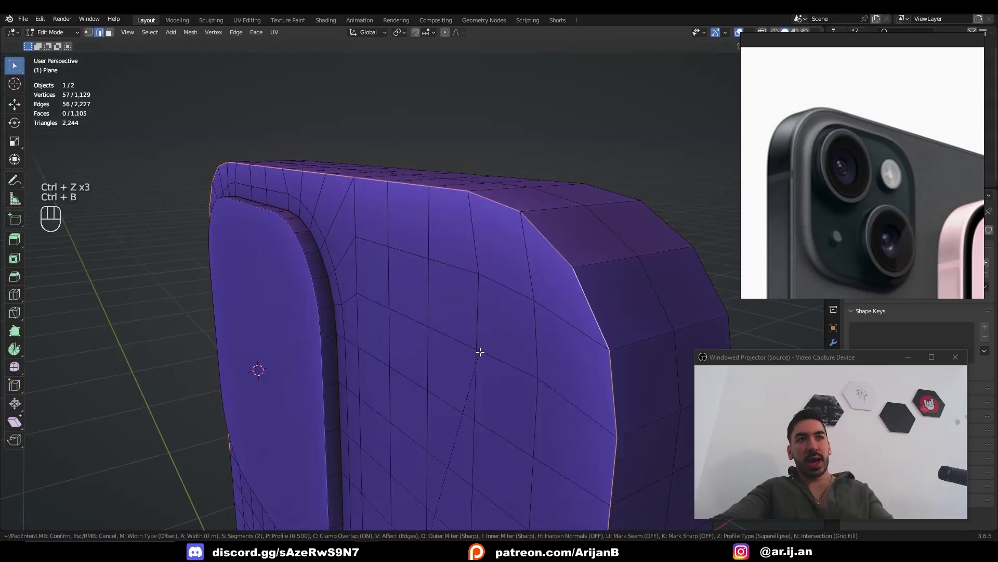
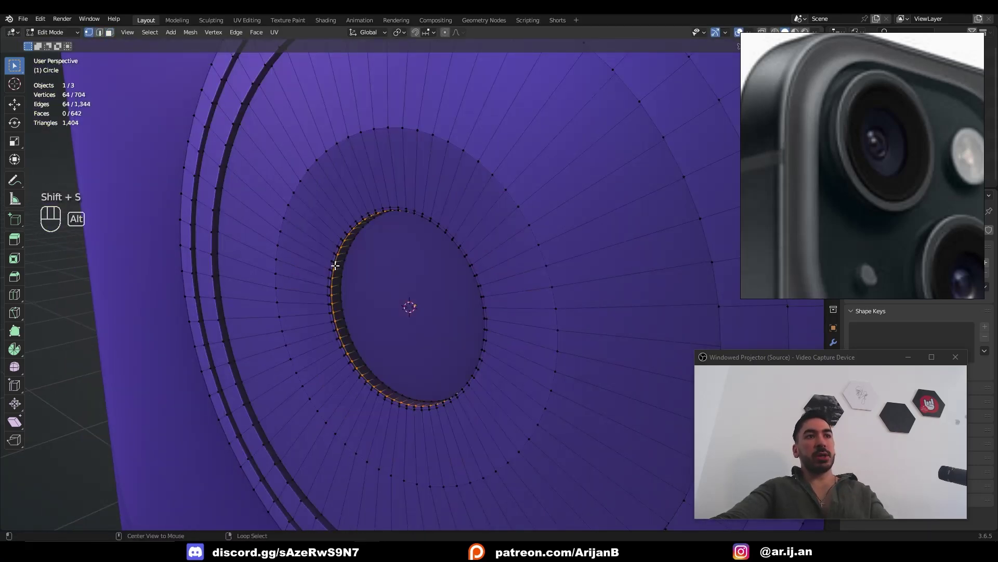
# Add a circle mesh primitive in object mode as the base of the first lens.
pyautogui.press('shift+s')
pyautogui.press('Tab')
pyautogui.press('shift+a')
pyautogui.press('shift+a')
pyautogui.press('x')
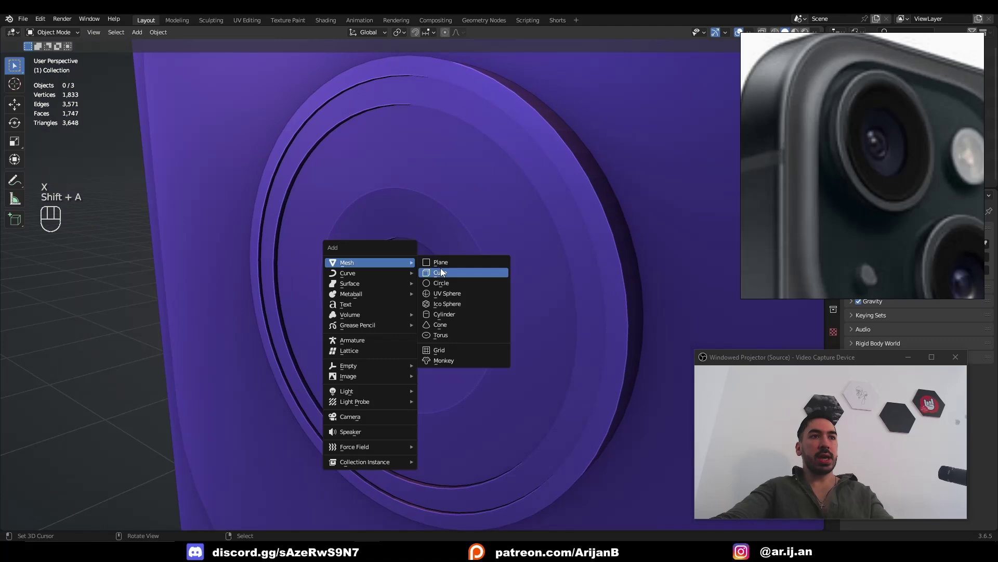
pyautogui.press('ctrl+z')
pyautogui.click(426, 342)
pyautogui.press('ctrl+4')
pyautogui.moveTo(439, 301); pyautogui.dragTo(465, 340)
pyautogui.moveTo(464, 340); pyautogui.dragTo(498, 334)
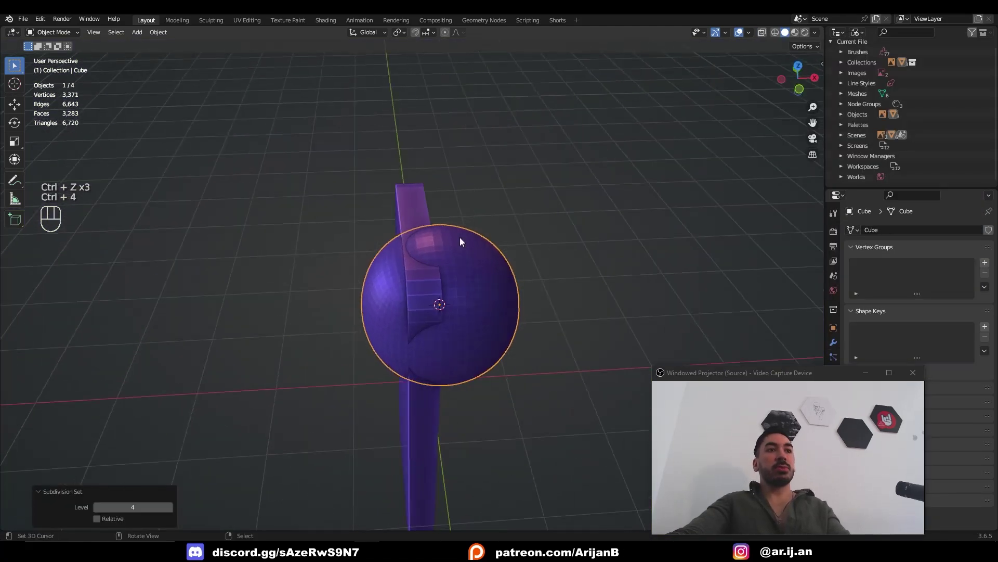
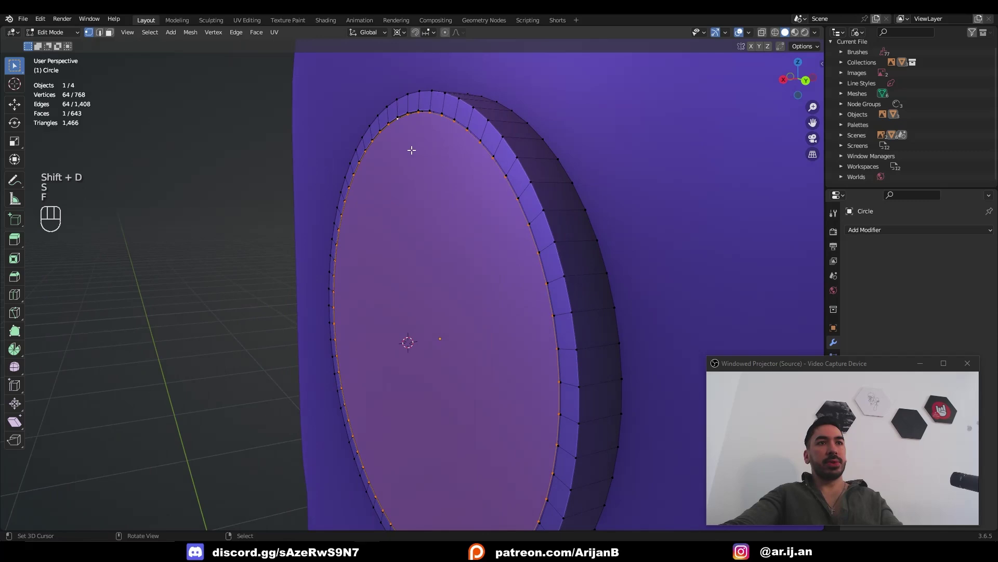
# Extrude and scale the circle into a stepped lens disc with a slightly larger rim.
pyautogui.press('s')
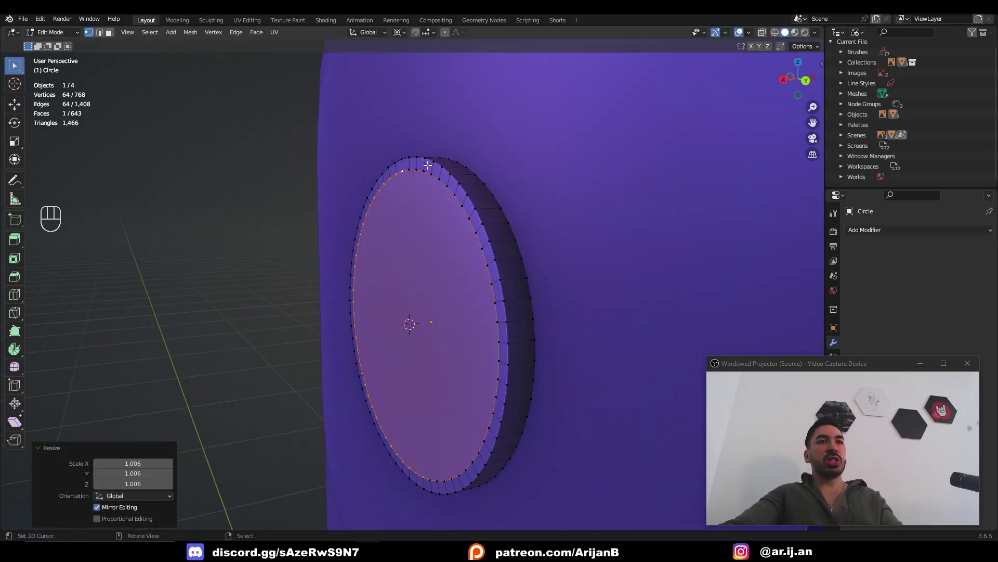
pyautogui.moveTo(520, 318); pyautogui.dragTo(573, 308)
pyautogui.press('z')
pyautogui.moveTo(429, 301); pyautogui.dragTo(460, 300)
pyautogui.moveTo(427, 345); pyautogui.dragTo(467, 365)
pyautogui.press('z')
pyautogui.press('x')
pyautogui.press('Tab')
pyautogui.click(444, 378)
pyautogui.moveTo(435, 375); pyautogui.dragTo(455, 398)
pyautogui.moveTo(453, 394); pyautogui.dragTo(529, 343)
# Duplicate the lens disc and move the copies over the camera openings, placing one at the lower-left.
pyautogui.press('z')
pyautogui.press('g')
pyautogui.press('z')
pyautogui.press('g')
pyautogui.press('shift+s')
pyautogui.press('ctrl+z')
pyautogui.press('g')
pyautogui.press('shift+d')
pyautogui.press('shift+d')
pyautogui.press('s')
pyautogui.press('g')
pyautogui.moveTo(460, 460); pyautogui.dragTo(430, 404)
pyautogui.click(421, 396)
pyautogui.moveTo(398, 380); pyautogui.dragTo(406, 411)
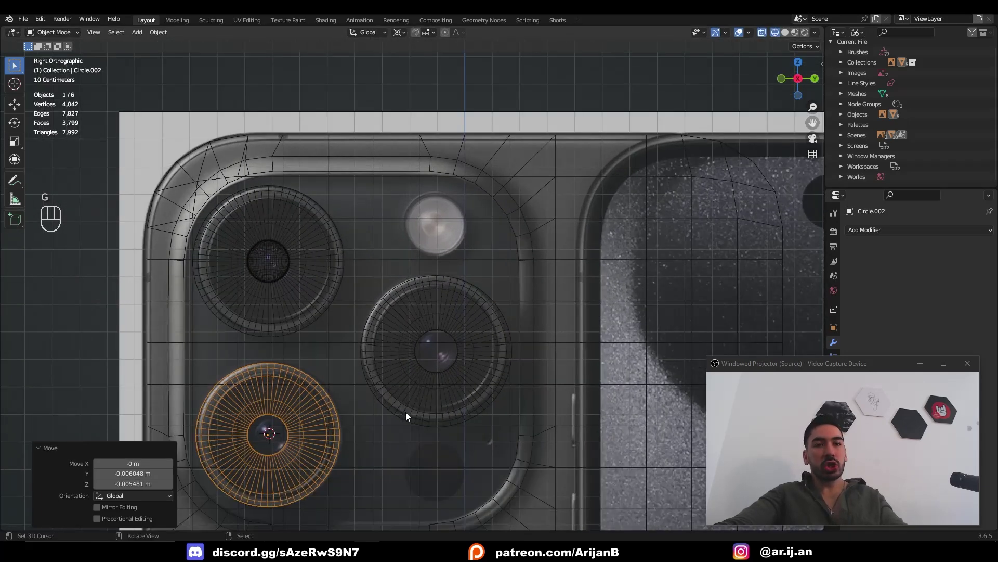
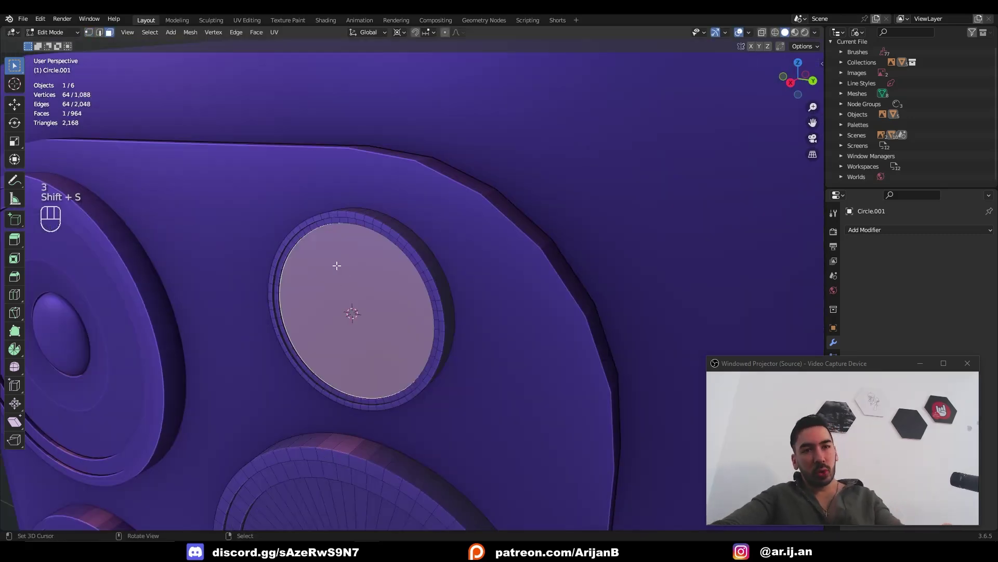
# Orbit around the flash lens and view the phone side-on to check the lens placement.
pyautogui.middleClick(370, 285)
pyautogui.click(393, 290)
pyautogui.click(395, 273)
pyautogui.middleClick(396, 273)
pyautogui.moveTo(360, 220); pyautogui.dragTo(393, 238)
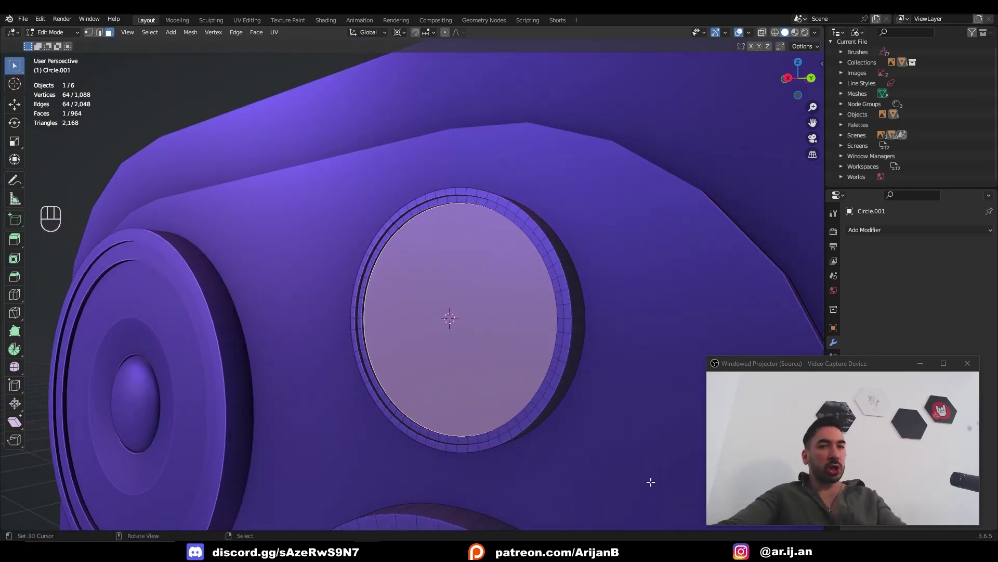
pyautogui.moveTo(482, 396); pyautogui.dragTo(446, 375)
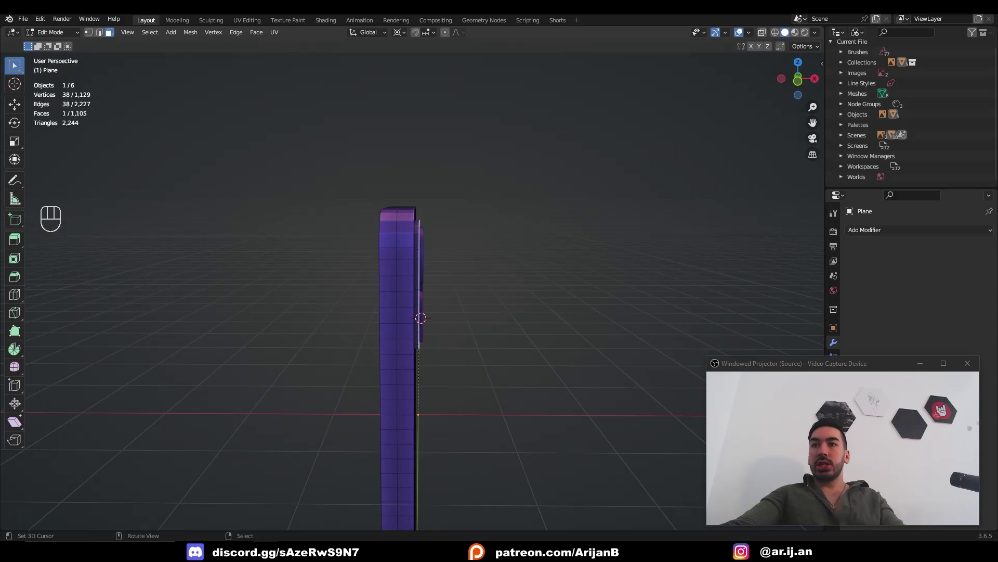
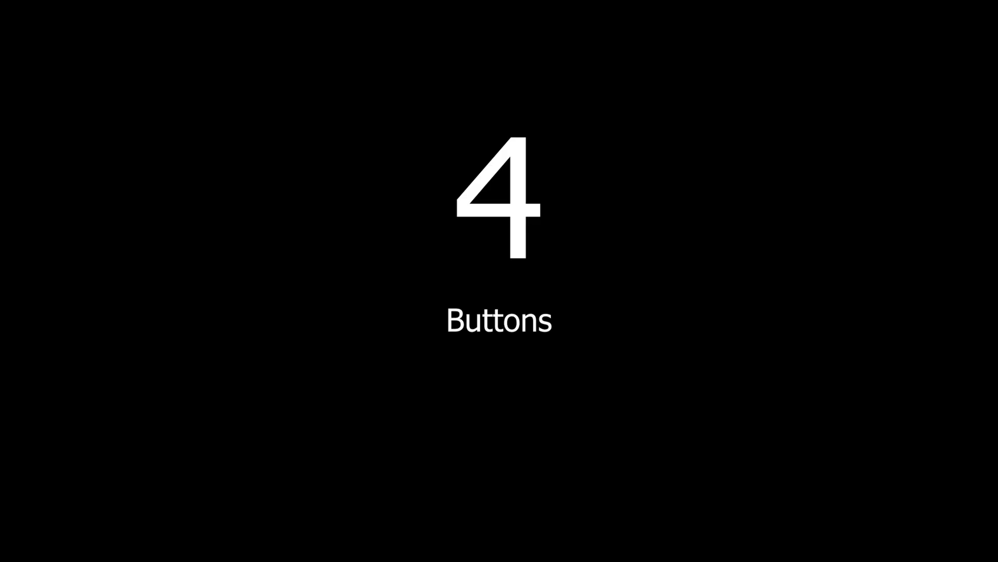
# Give the phone body a Subdivision Surface modifier to smooth it, lens rings and flash included.
pyautogui.click(423, 261)
pyautogui.click(436, 387)
pyautogui.press('shift+s')
pyautogui.press('Tab')
pyautogui.press('g')
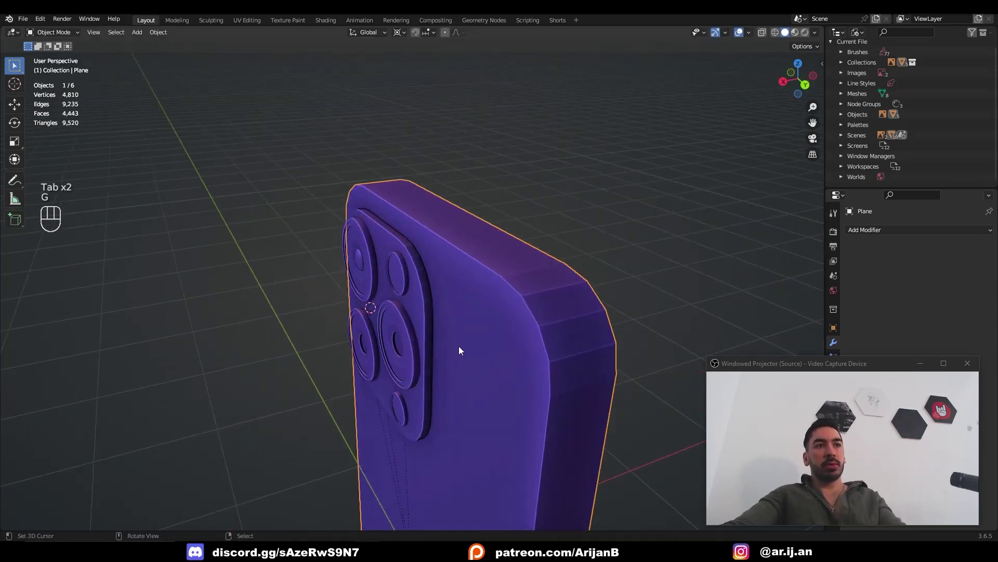
pyautogui.click(470, 362)
pyautogui.press('ctrl+1')
pyautogui.press('ctrl+2')
pyautogui.middleClick(618, 312)
pyautogui.press('ctrl+1')
# In Edit Mode, mark a shortest-path edge selection along the side where the button goes.
pyautogui.moveTo(458, 291); pyautogui.dragTo(394, 299)
pyautogui.moveTo(413, 307); pyautogui.dragTo(556, 306)
pyautogui.middleClick(543, 309)
pyautogui.press('Tab')
pyautogui.moveTo(497, 281); pyautogui.dragTo(523, 277)
pyautogui.press('Tab')
pyautogui.moveTo(514, 298); pyautogui.dragTo(432, 301)
pyautogui.press('Tab')
pyautogui.middleClick(418, 282)
pyautogui.press('ctrl+z')
pyautogui.press('2')
pyautogui.middleClick(508, 255)
pyautogui.press('a')
pyautogui.press('a')
pyautogui.middleClick(515, 249)
pyautogui.middleClick(536, 260)
pyautogui.middleClick(530, 261)
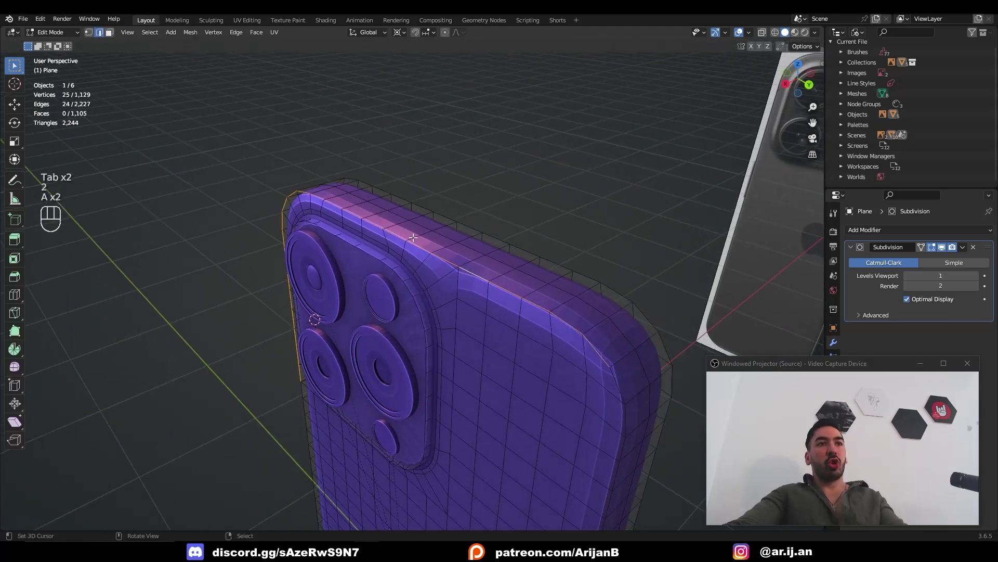
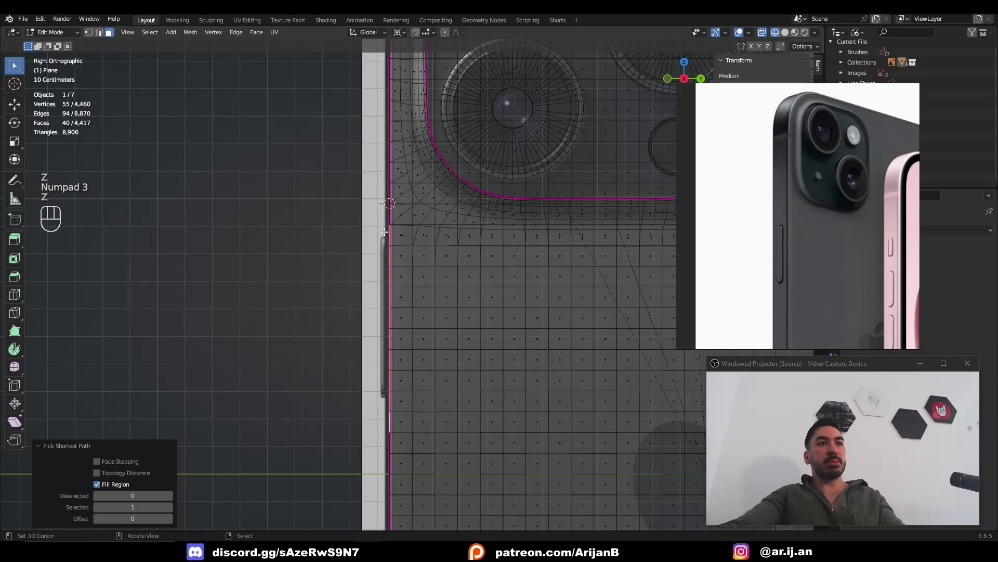
# Shape the half-circle vertex outline for the side button on the phone's side face.
pyautogui.press('c')
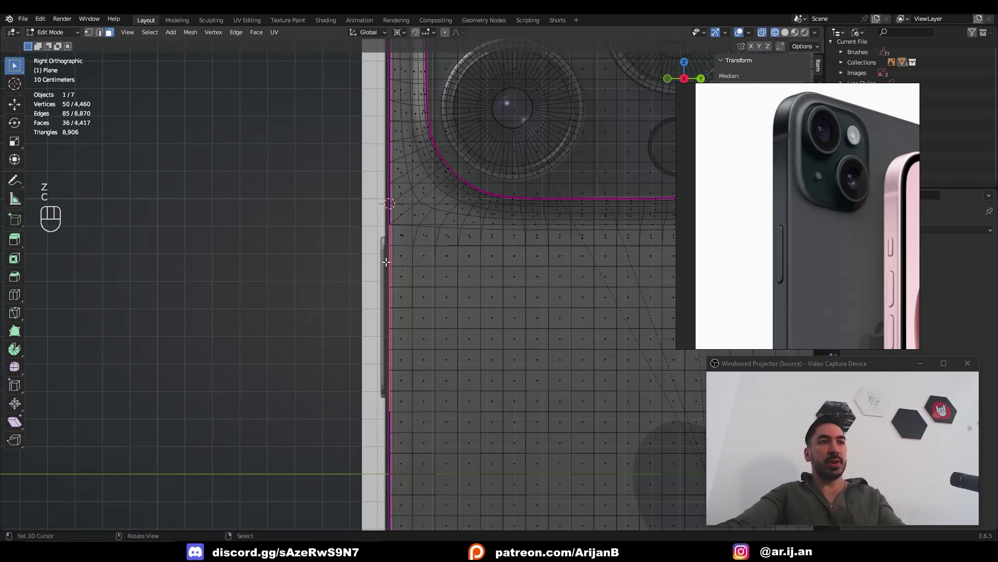
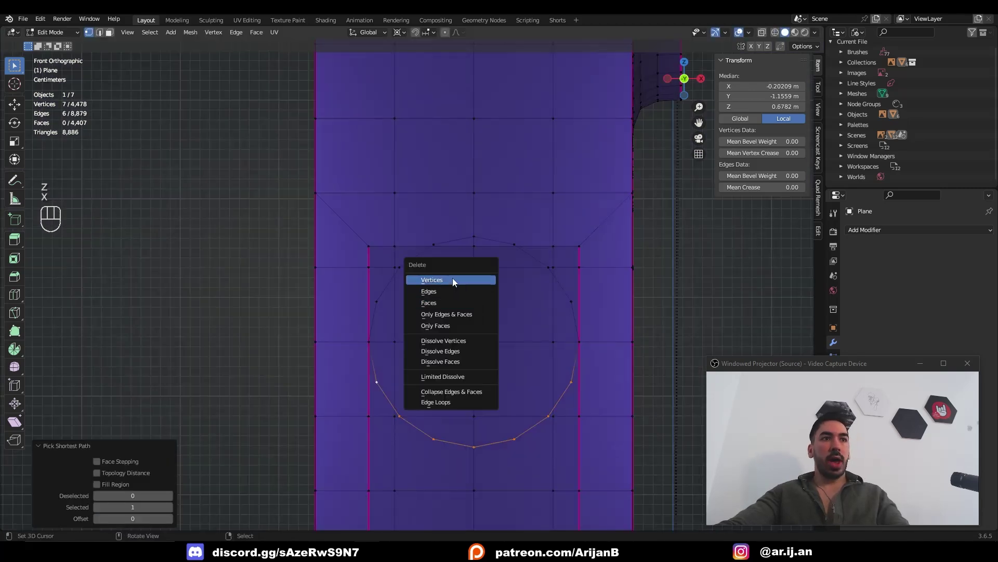
# Delete the inner vertices of the button outline to clear the opening on the side face.
pyautogui.press('shift+s')
pyautogui.press('ctrl+z')
pyautogui.click(362, 261)
pyautogui.press('shift+s')
pyautogui.click(402, 259)
pyautogui.press('shift+s')
pyautogui.click(363, 239)
pyautogui.press('shift+s')
pyautogui.press('shift+s')
pyautogui.click(428, 228)
pyautogui.press('shift+s')
pyautogui.click(389, 223)
pyautogui.press('shift+s')
pyautogui.click(481, 241)
pyautogui.click(483, 384)
pyautogui.press('shift+s')
# Fill and mirror the rounded ends (S Z -1) so both ends of the slot are curved.
pyautogui.press('3')
pyautogui.press('shift+d')
pyautogui.press('s')
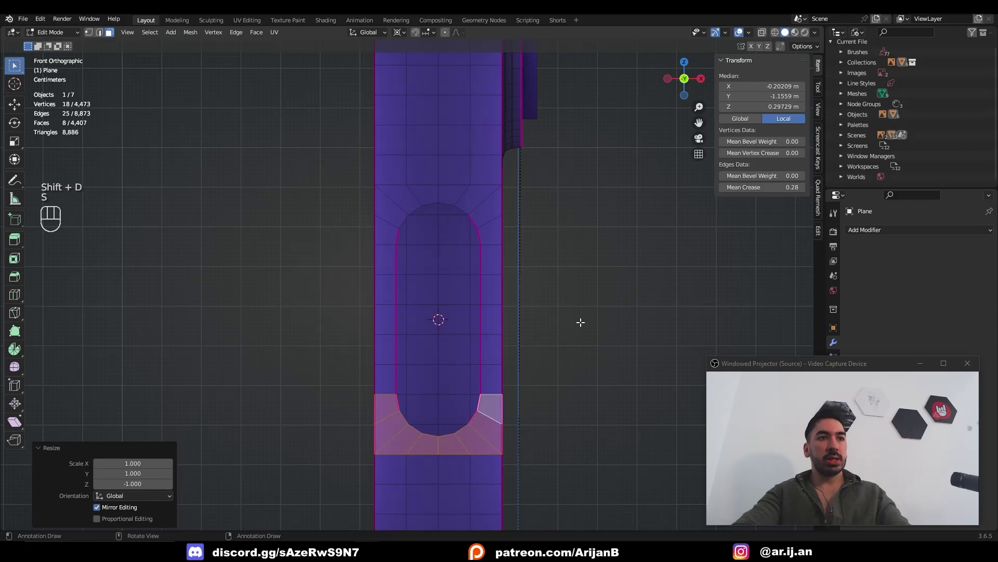
pyautogui.press('a')
pyautogui.press('m')
pyautogui.press('shift+n')
pyautogui.press('Tab')
pyautogui.moveTo(532, 342); pyautogui.dragTo(492, 357)
pyautogui.click(493, 357)
pyautogui.press('a')
pyautogui.press('a')
# Bridge the surrounding geometry into a clean capsule-shaped hole with flowing edges.
pyautogui.press('shift+s')
pyautogui.moveTo(467, 359); pyautogui.dragTo(458, 368)
pyautogui.click(455, 292)
pyautogui.moveTo(427, 302); pyautogui.dragTo(340, 276)
pyautogui.press('ctrl+z')
pyautogui.click(341, 277)
pyautogui.click(462, 282)
pyautogui.press('shift+s')
pyautogui.click(339, 277)
pyautogui.click(465, 290)
pyautogui.moveTo(476, 291); pyautogui.dragTo(497, 293)
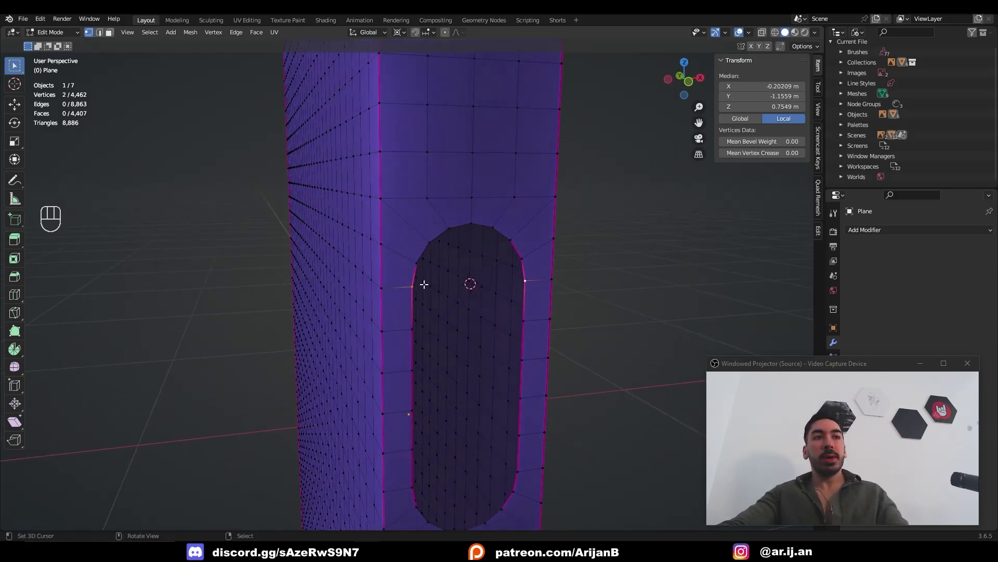
# Extrude the slot faces inward and flatten them with S X 0 into a recessed pill cavity.
pyautogui.moveTo(507, 240); pyautogui.dragTo(523, 226)
pyautogui.moveTo(483, 292); pyautogui.dragTo(443, 256)
pyautogui.click(450, 283)
pyautogui.middleClick(421, 274)
pyautogui.middleClick(487, 302)
pyautogui.press('s')
pyautogui.press('shift+s')
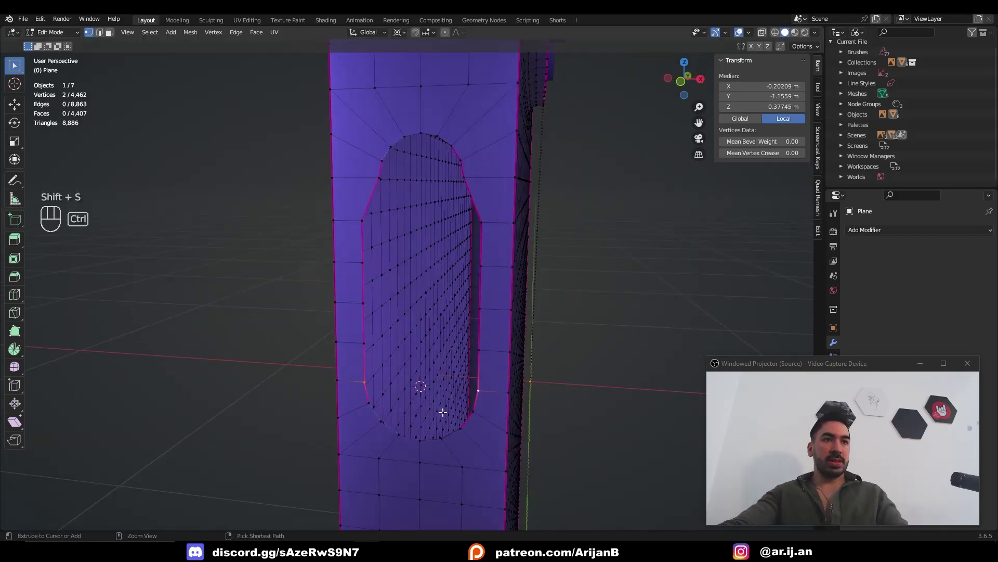
pyautogui.press('s')
pyautogui.press('ctrl+z')
pyautogui.press('s')
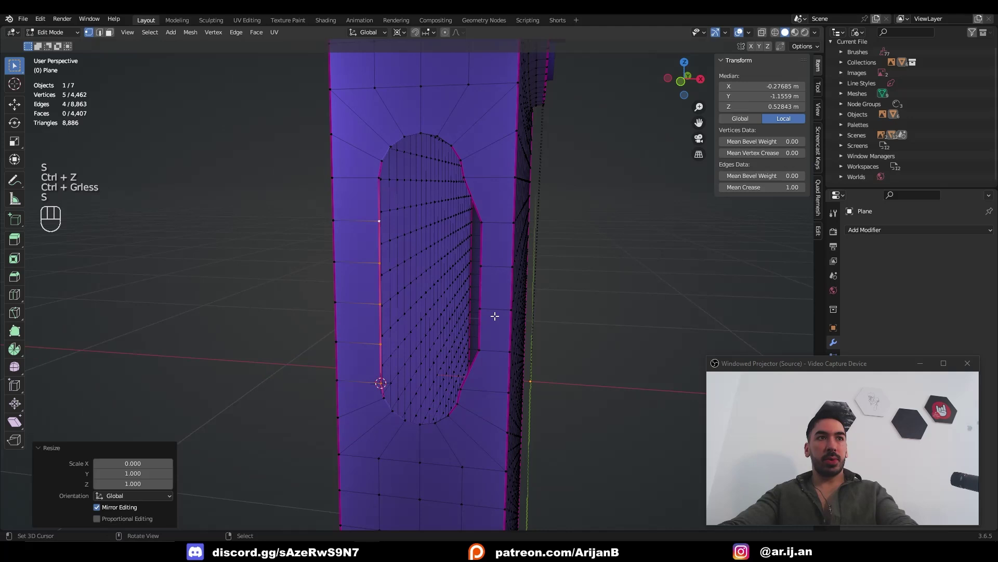
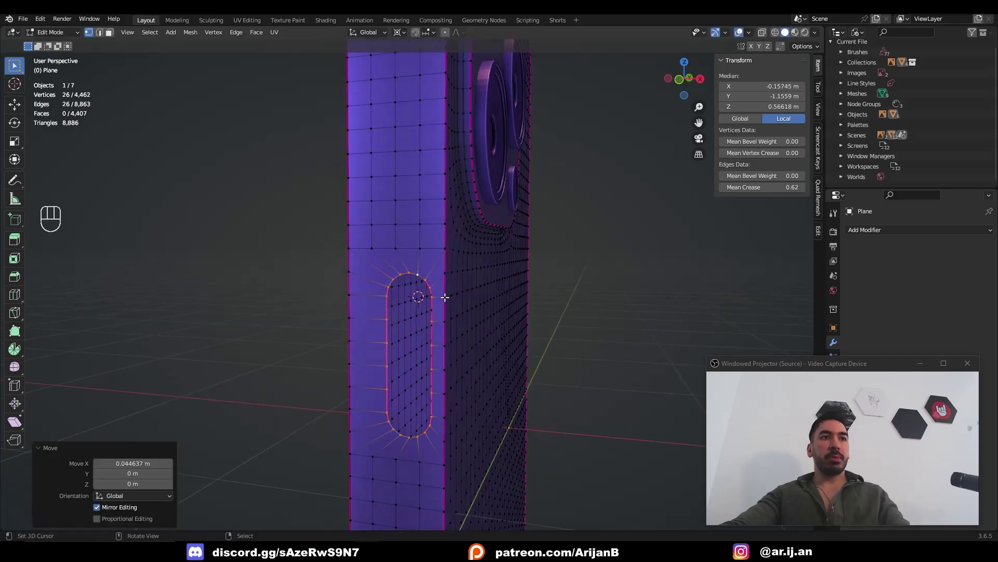
# Crease the rim edges with Shift+E and tidy the slot's inner wall loops.
pyautogui.click(445, 294)
pyautogui.press('shift+s')
pyautogui.press('z')
pyautogui.moveTo(445, 319); pyautogui.dragTo(414, 323)
pyautogui.click(414, 323)
pyautogui.press('z')
pyautogui.click(479, 342)
pyautogui.press('ctrl+z')
pyautogui.moveTo(468, 312); pyautogui.dragTo(471, 263)
pyautogui.press('a')
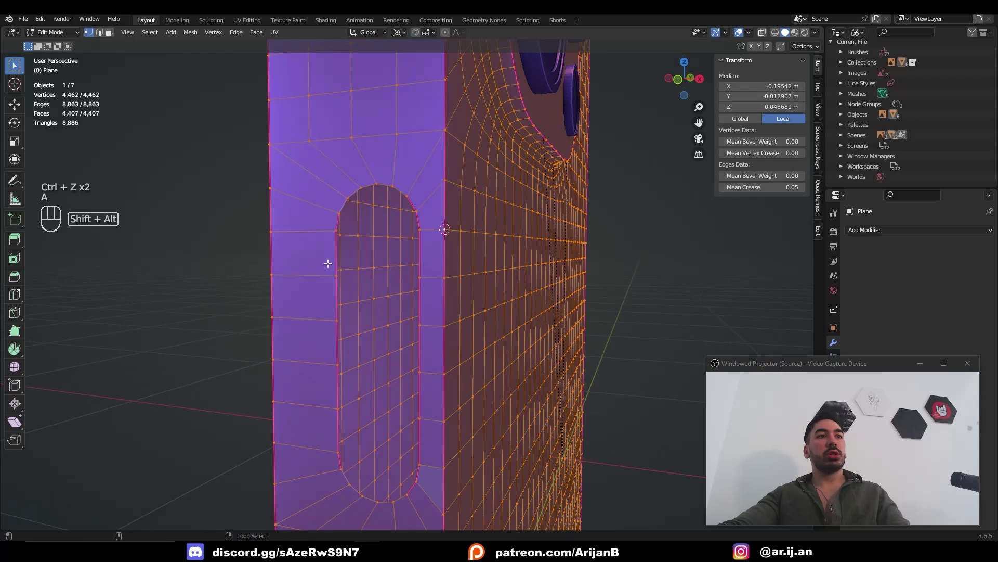